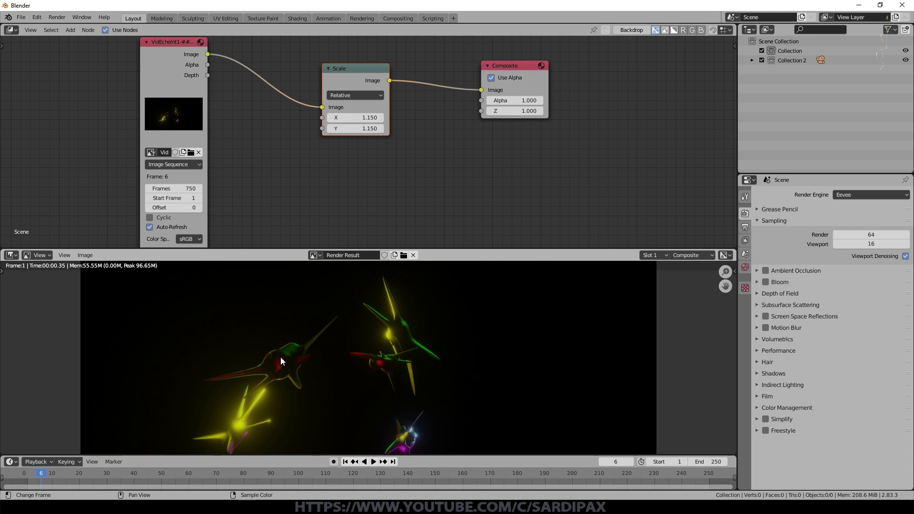
Insert a colour Mix node fed by the original video and choose its Add blend mode at factor 0.400.
click(71, 34)
click(150, 160)
click(410, 112)
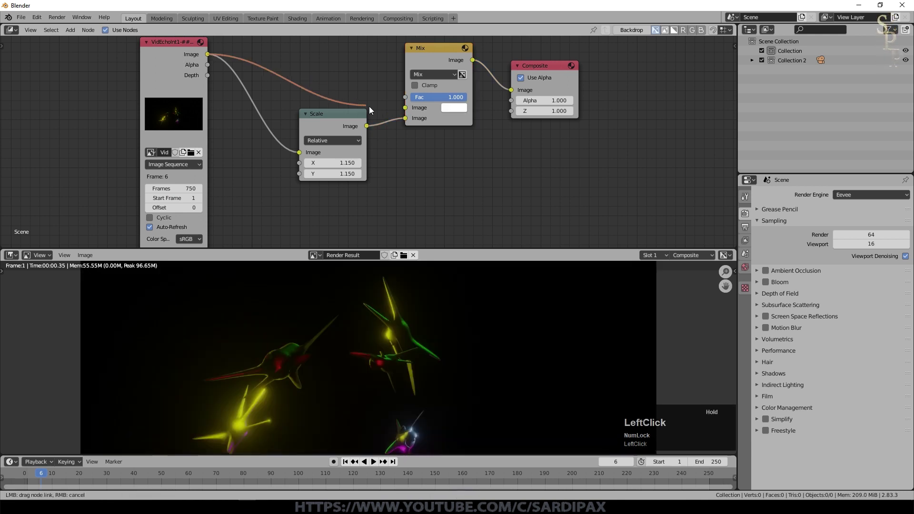
click(441, 81)
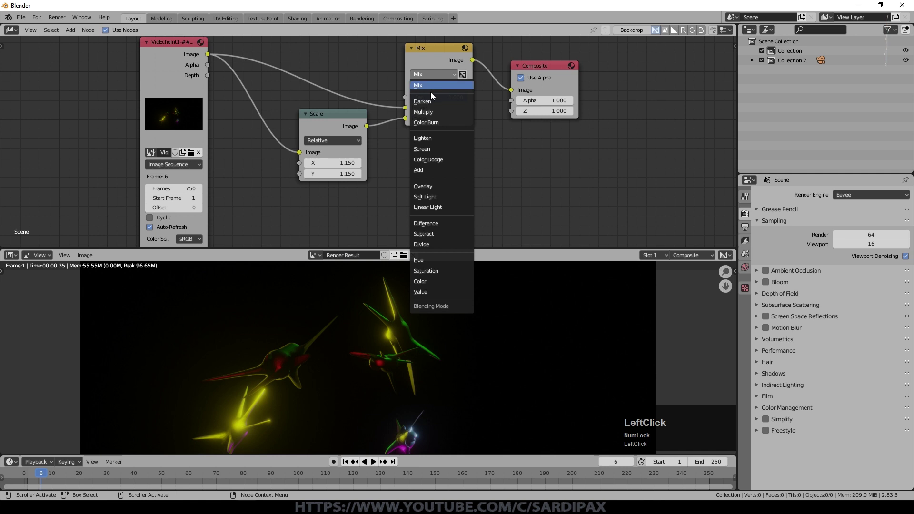
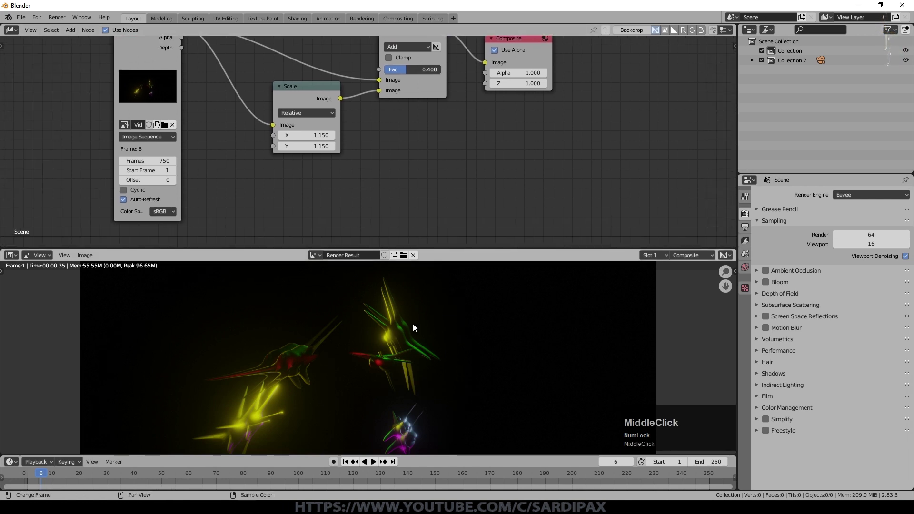
click(358, 67)
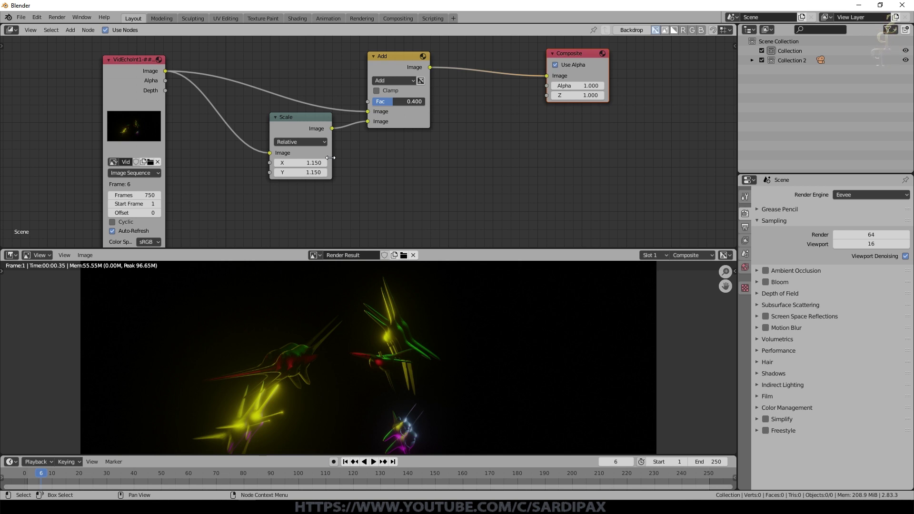
click(125, 67)
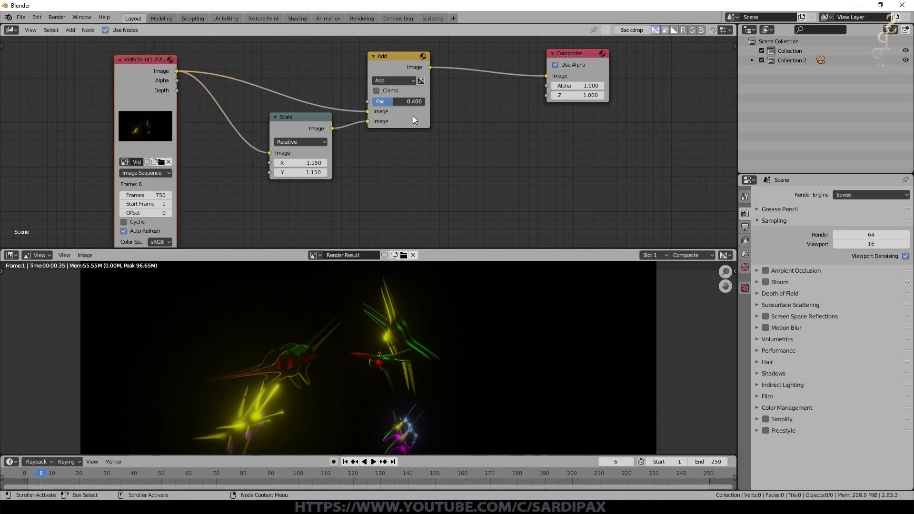
click(399, 71)
click(306, 125)
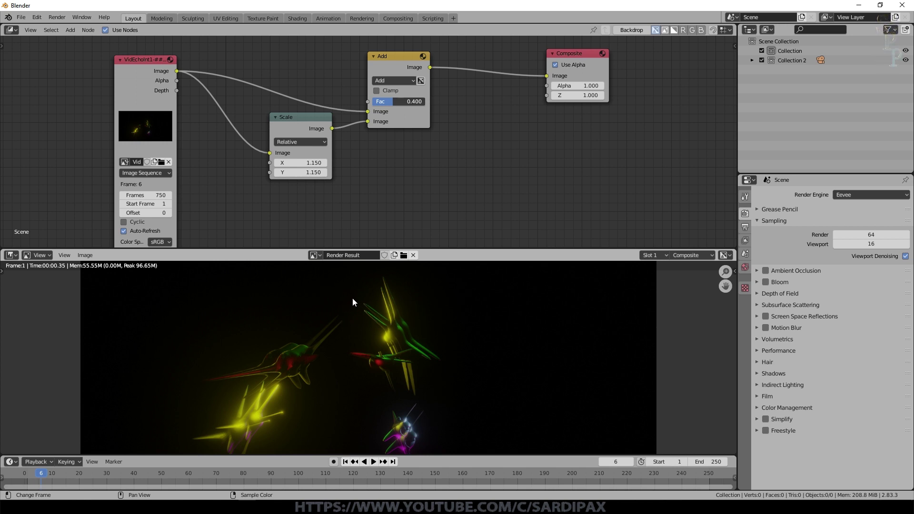
Duplicate the Scale and Add mix nodes and chain the copies after the first Add mix.
click(653, 48)
click(301, 121)
key(shift+d)
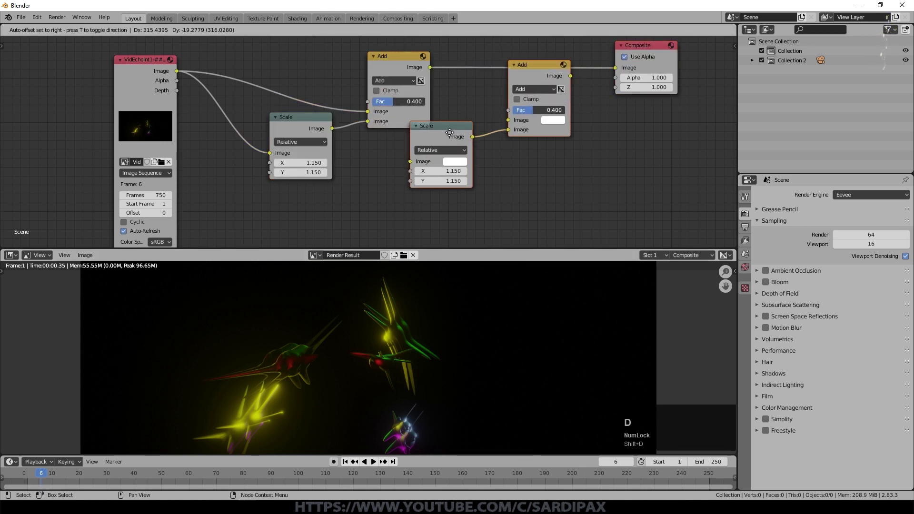
click(456, 149)
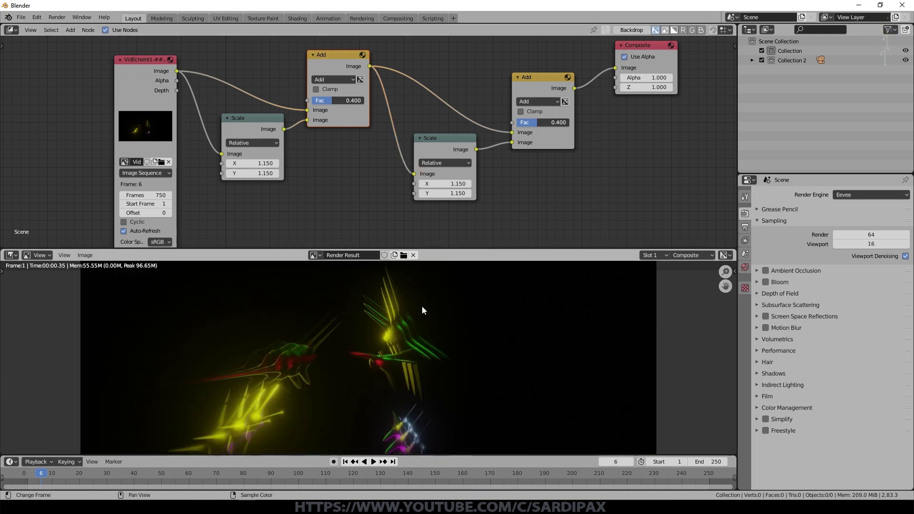
scroll(down, 3)
Move the Composite node to the end and feed it from the third stage's output.
click(581, 74)
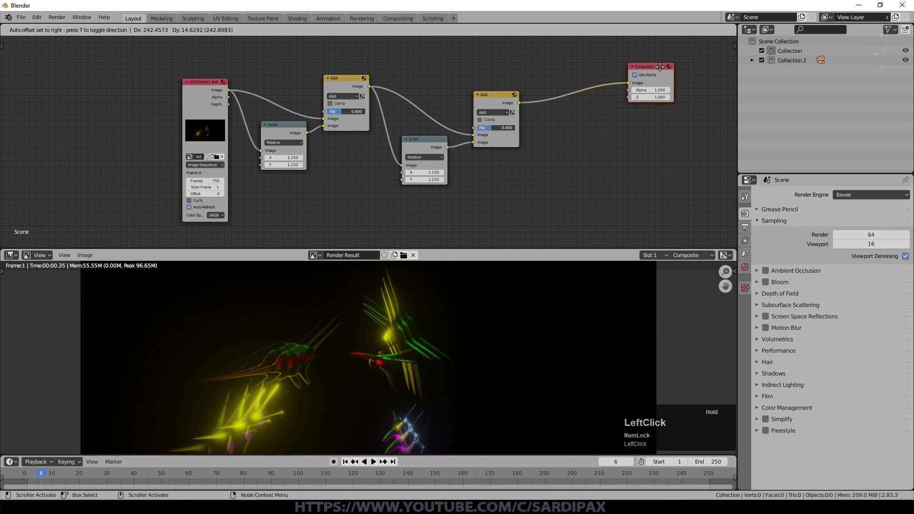
key(shift+d)
click(569, 151)
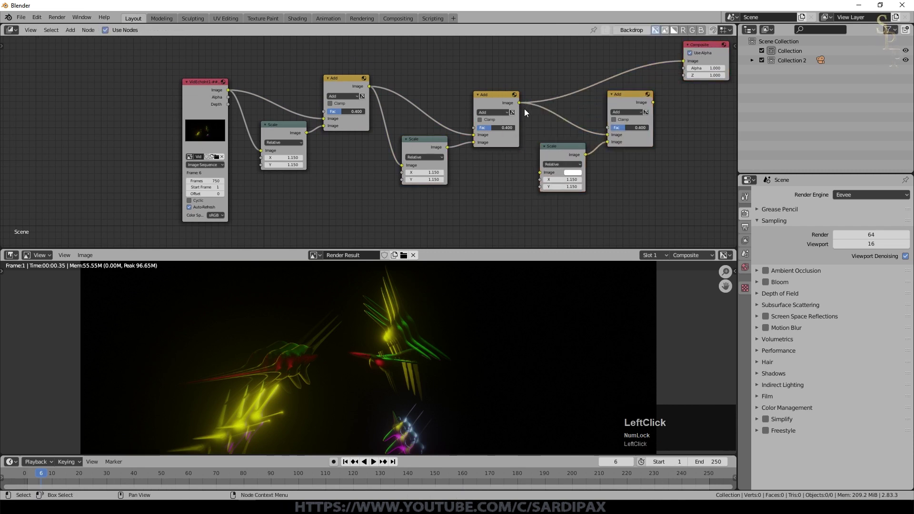
scroll(up, 3)
click(344, 469)
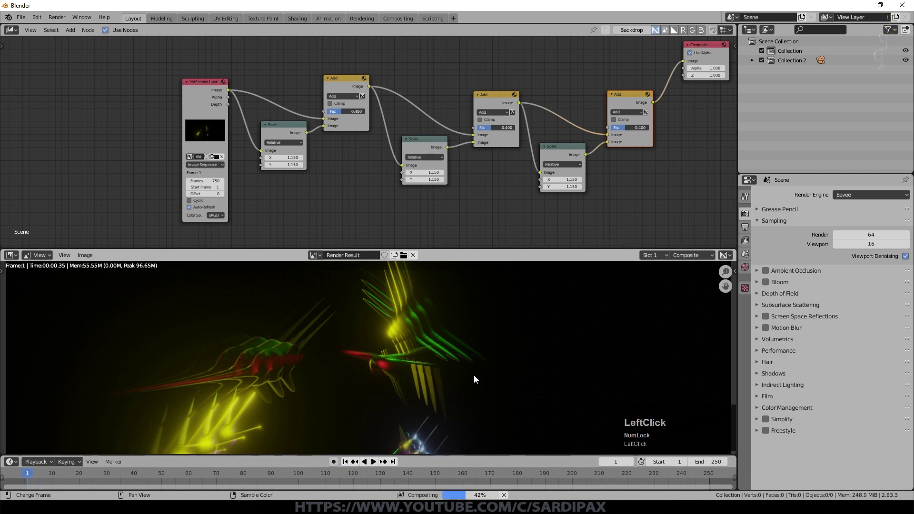
Advance the animation to frame 10 to watch the echo trails build, then view the whole chain.
key(Right)
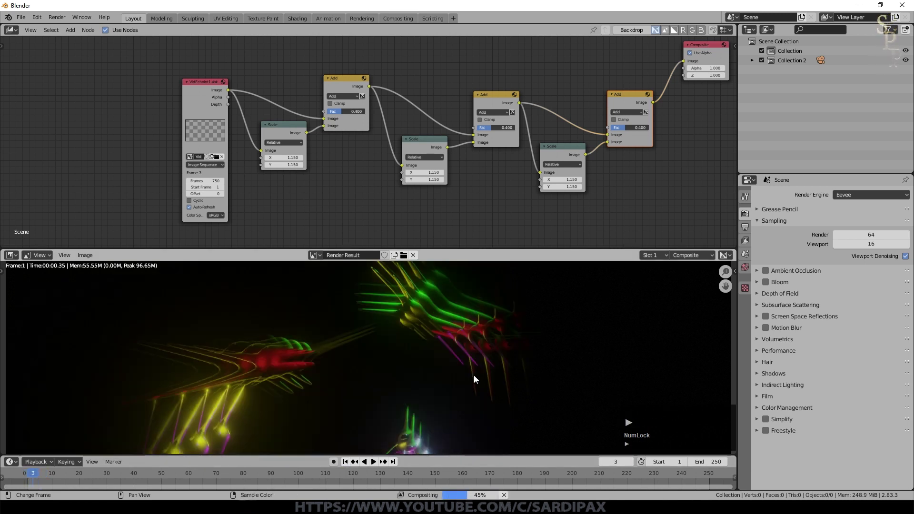
key(Right)
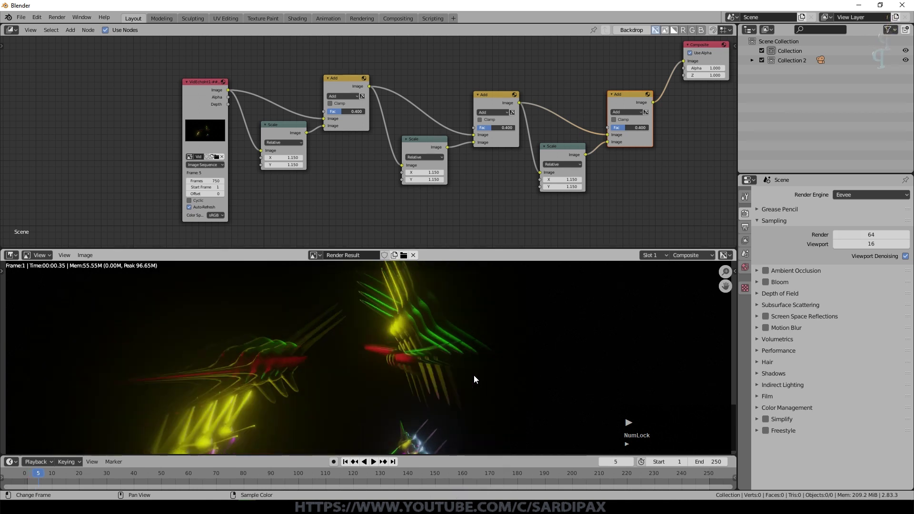
key(Right)
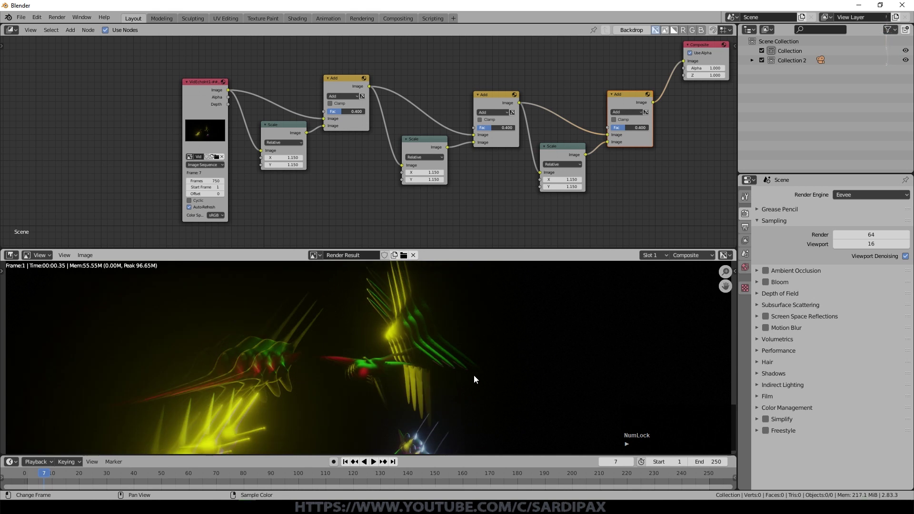
key(Right)
key(Right)
key(Right)
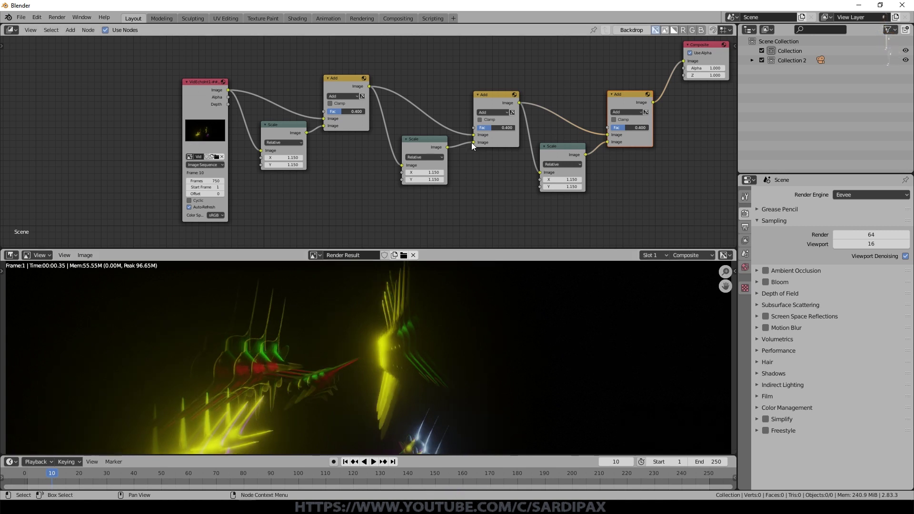
middle_click(471, 191)
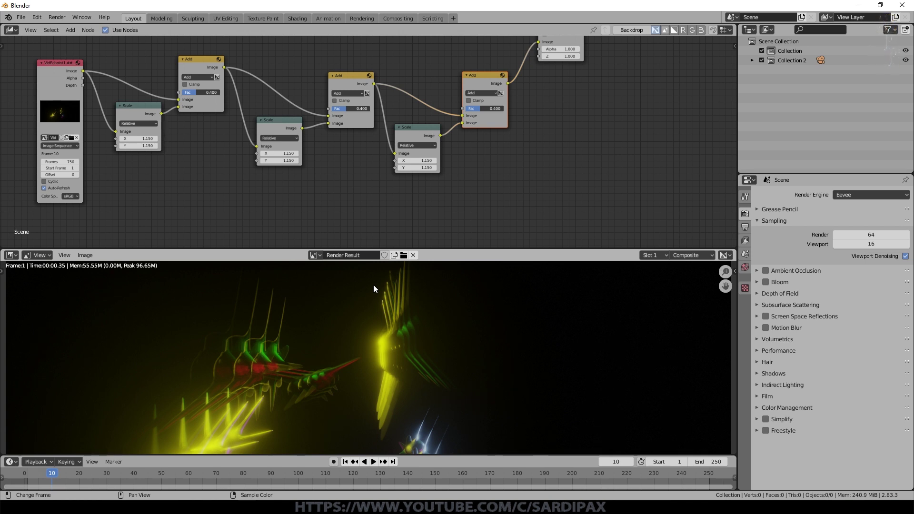
scroll(down, 3)
scroll(up, 3)
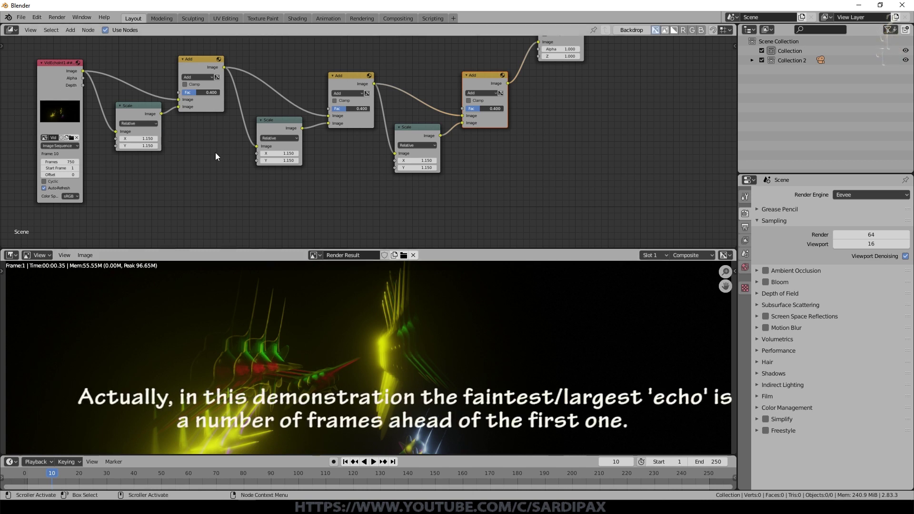
scroll(up, 3)
Duplicate the video image node and place the copy below the original.
click(52, 68)
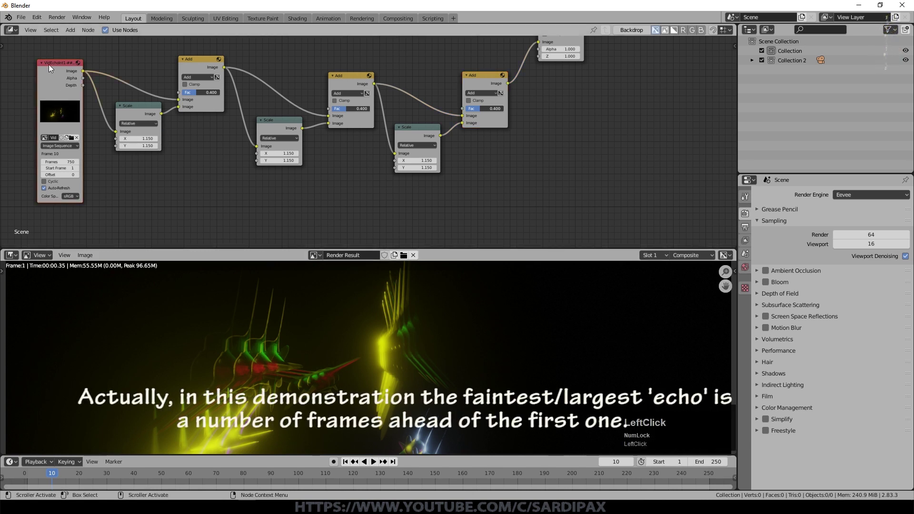
key(shift+d)
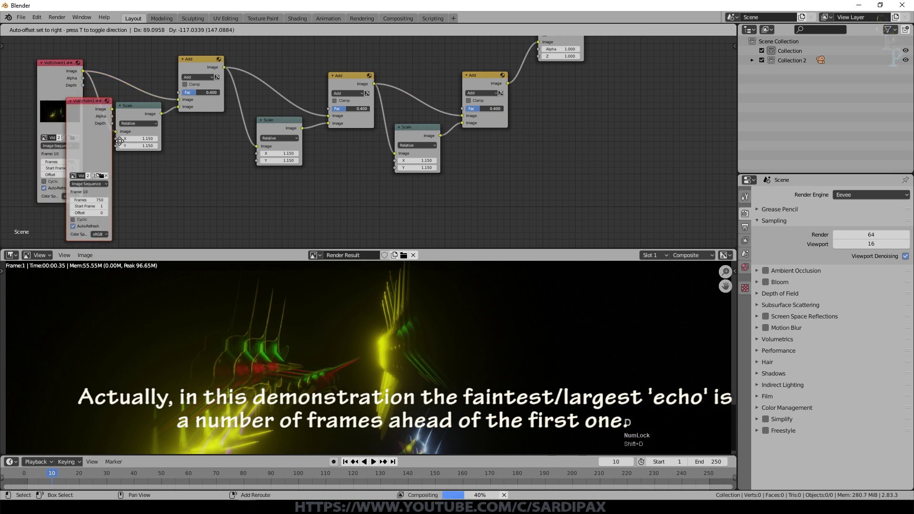
click(182, 148)
Delete the extra echo stages, leaving a single Scale-and-Add stage.
click(429, 134)
key(Delete)
click(480, 87)
key(Delete)
click(353, 83)
key(Delete)
Wire the duplicate video node's Image output into the Scale node.
click(66, 98)
scroll(down, 3)
click(314, 101)
scroll(up, 3)
middle_click(456, 135)
scroll(down, 3)
click(414, 91)
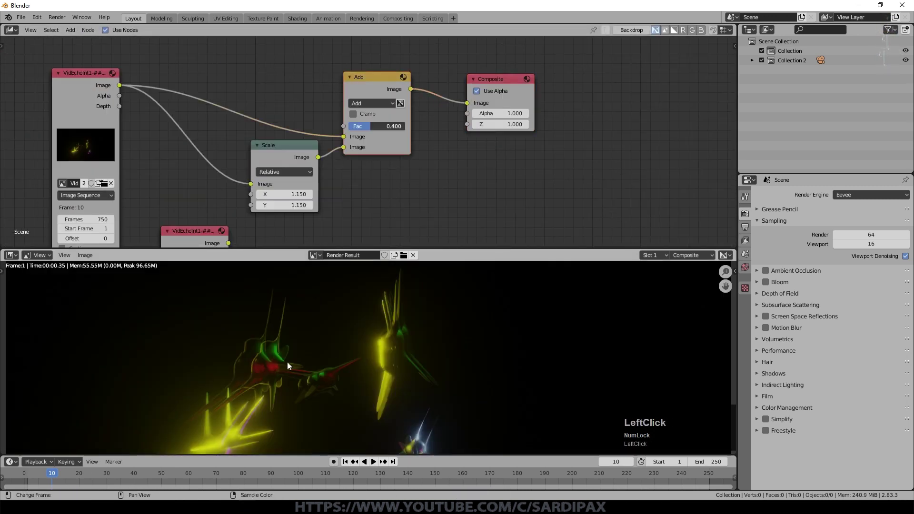
middle_click(520, 218)
click(604, 165)
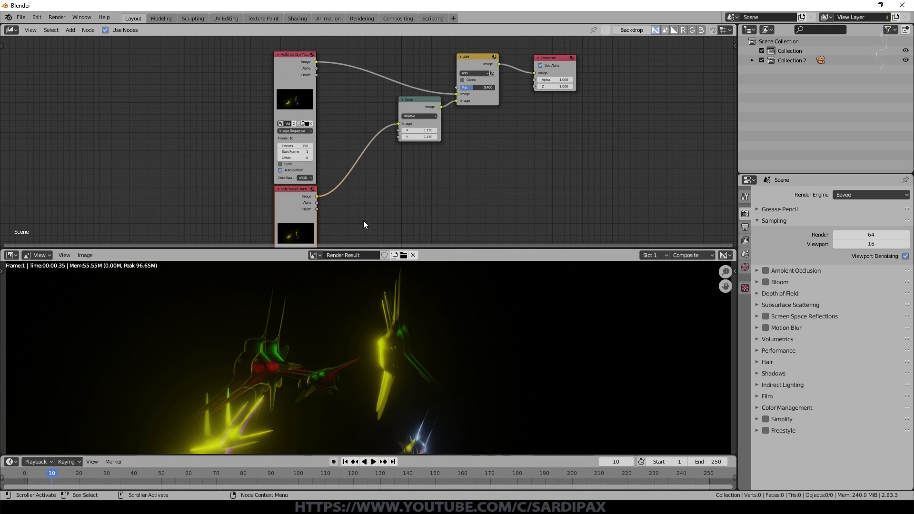
middle_click(383, 190)
scroll(up, 3)
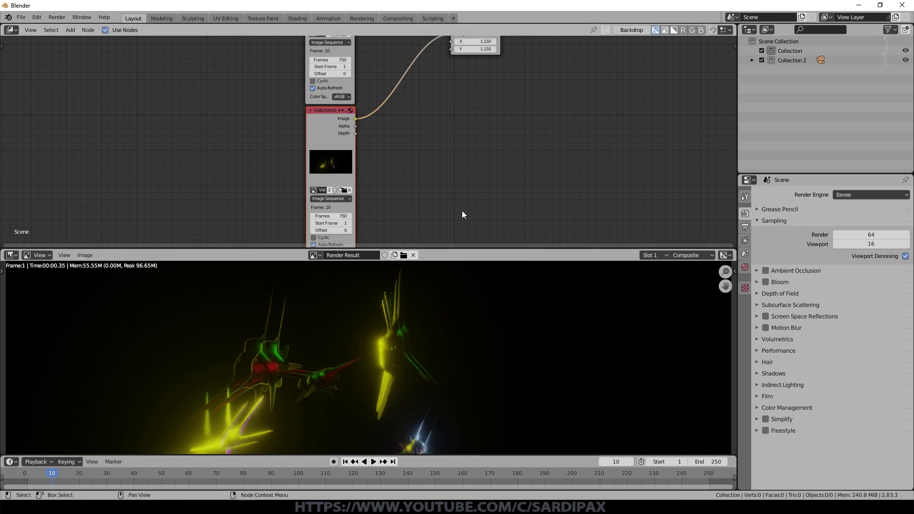
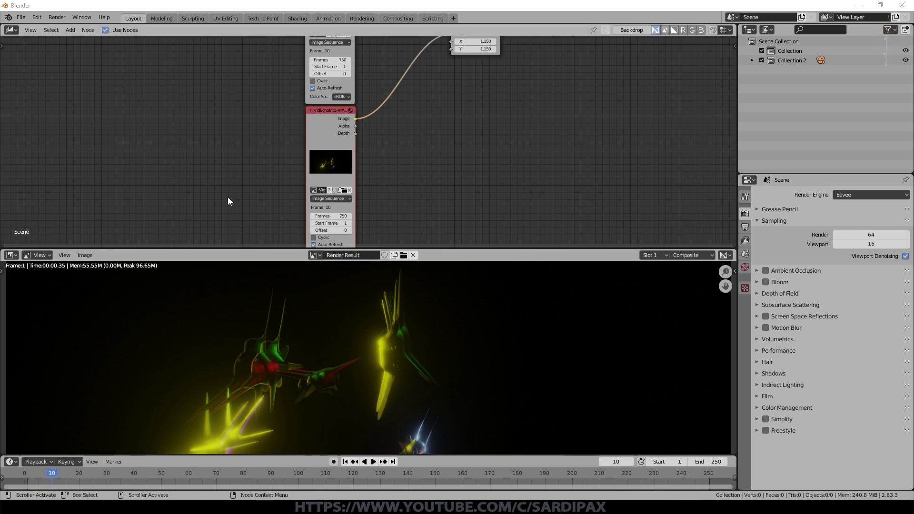
scroll(up, 3)
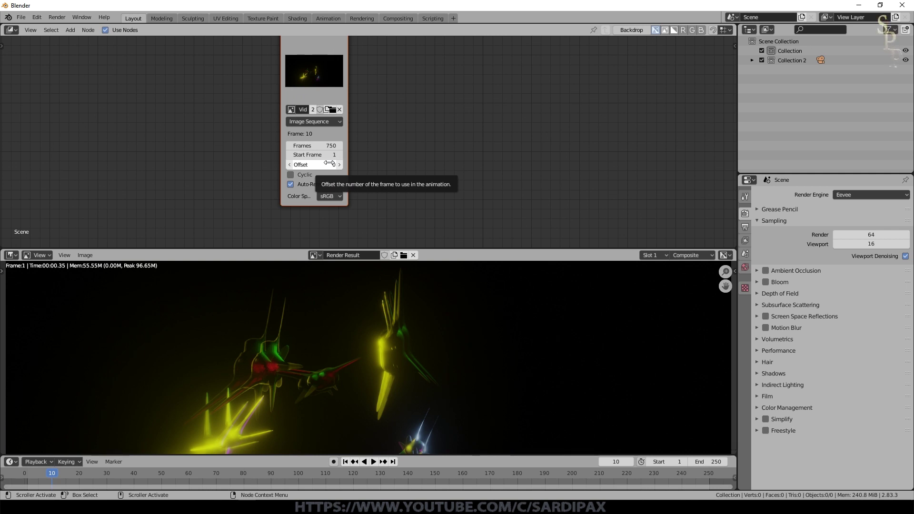
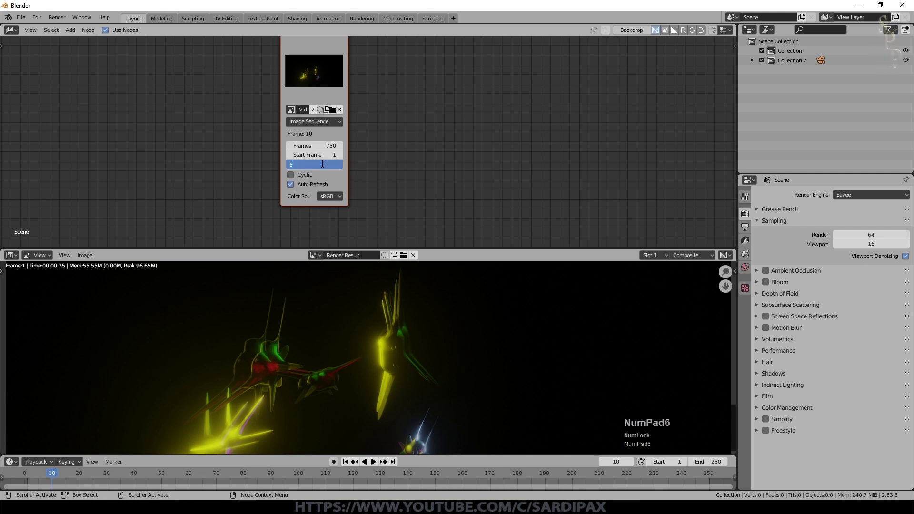
key(KP_Enter)
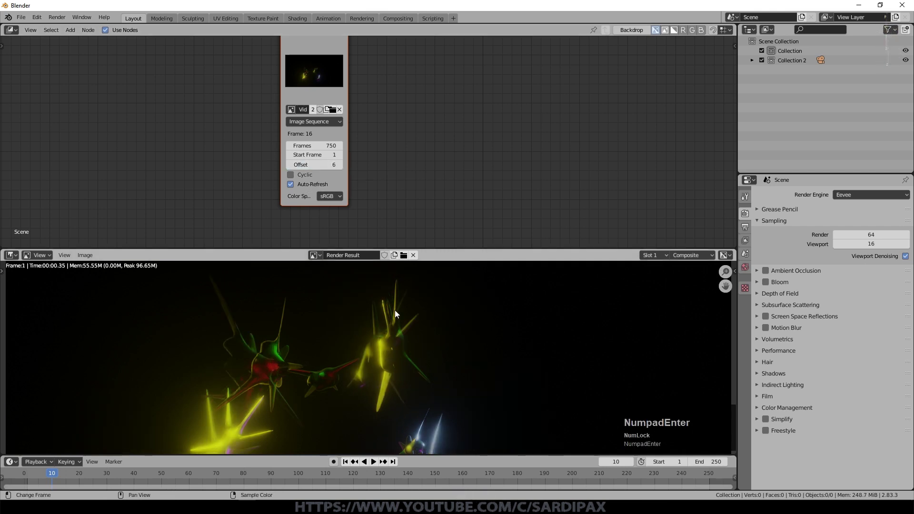
scroll(down, 3)
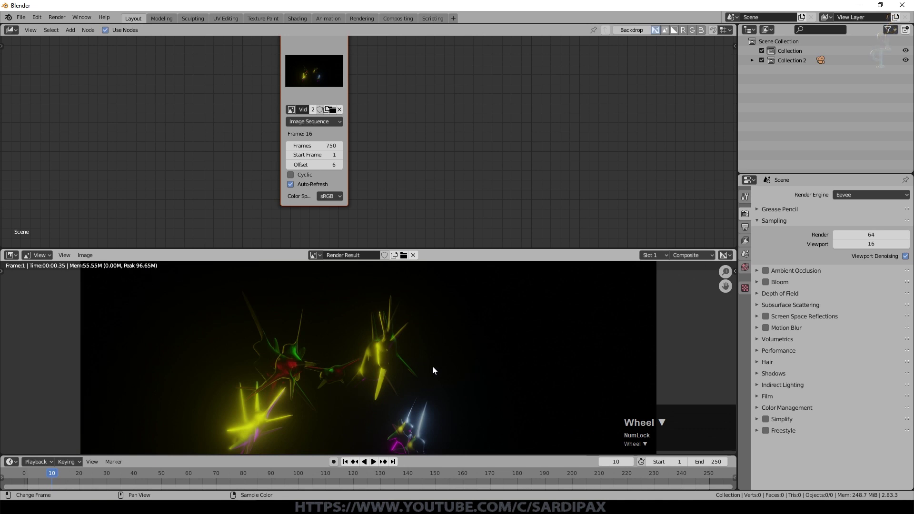
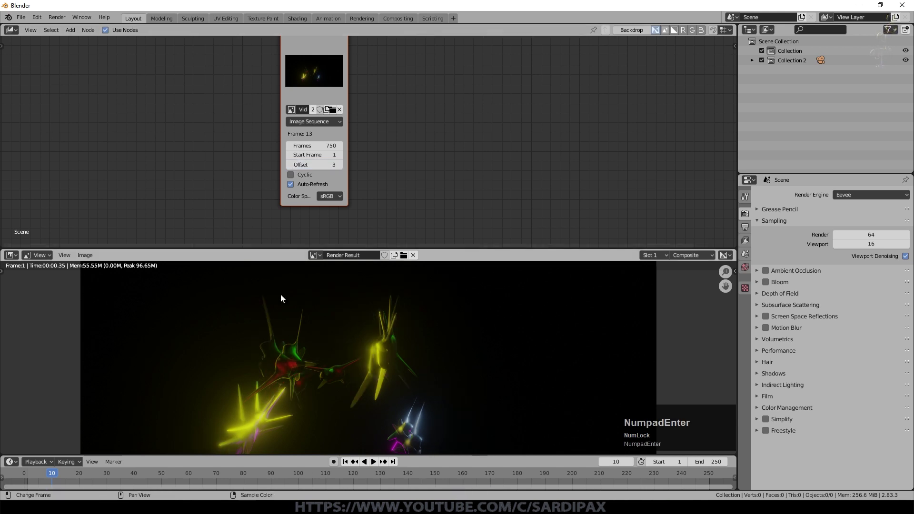
scroll(down, 3)
click(352, 464)
scroll(up, 3)
key(Right)
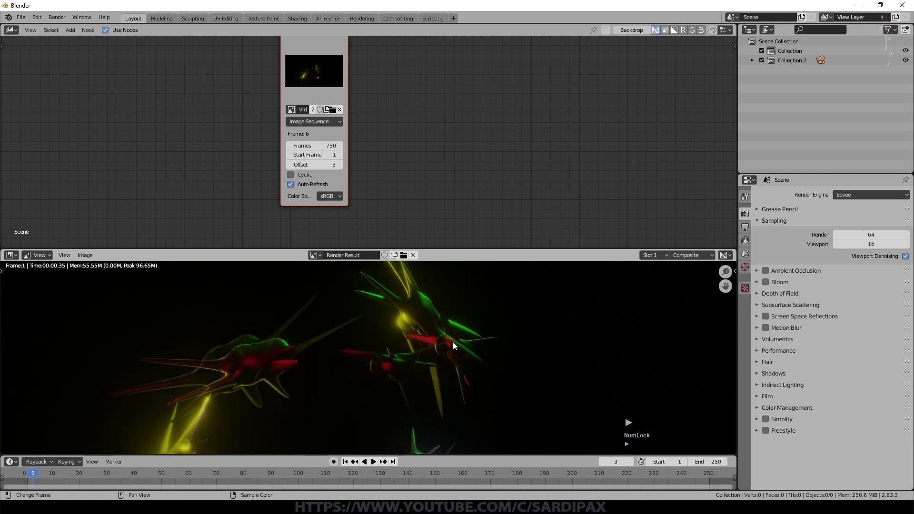
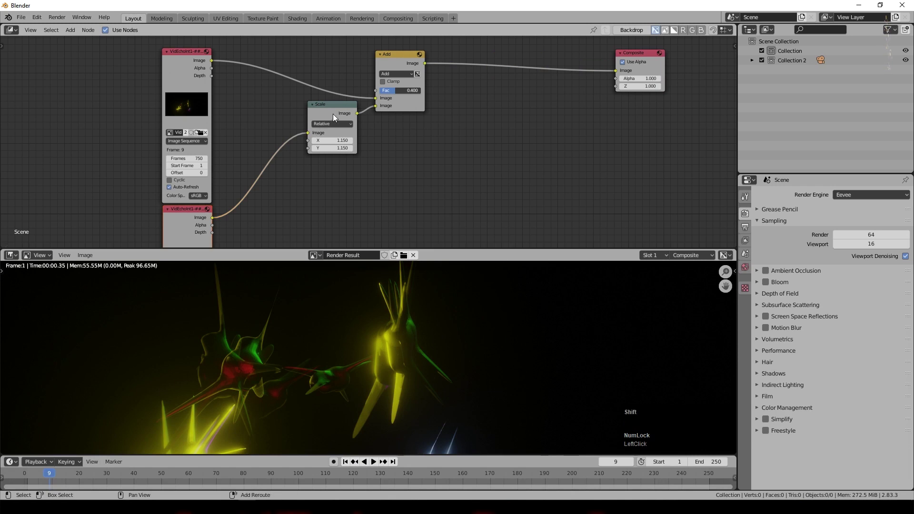
Duplicate the Scale and Add mix nodes and drop the copies to the right.
click(334, 110)
key(shift+d)
click(504, 147)
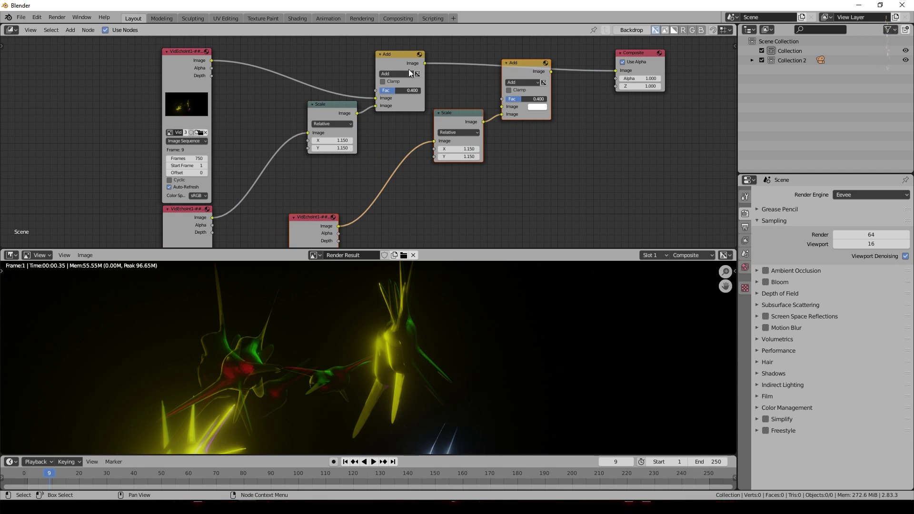
click(427, 66)
Set the third video image node's frame Offset to 6.
middle_click(461, 200)
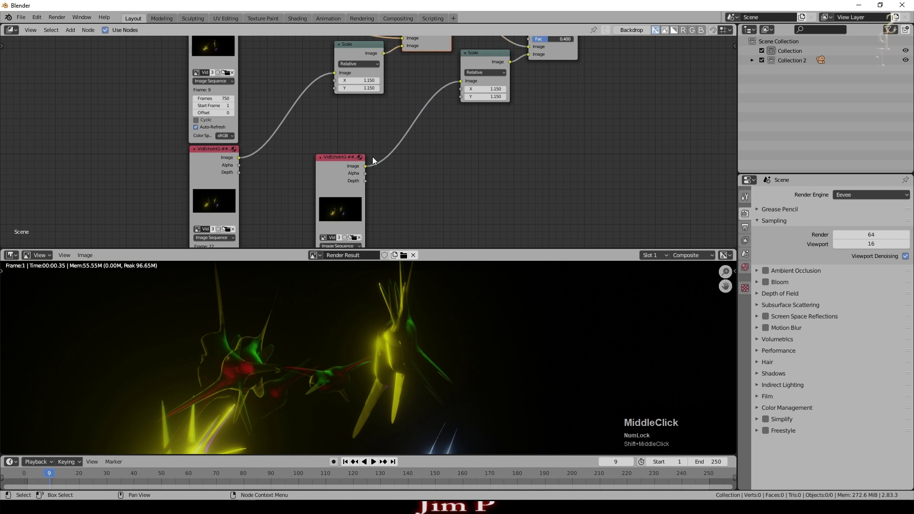
middle_click(412, 203)
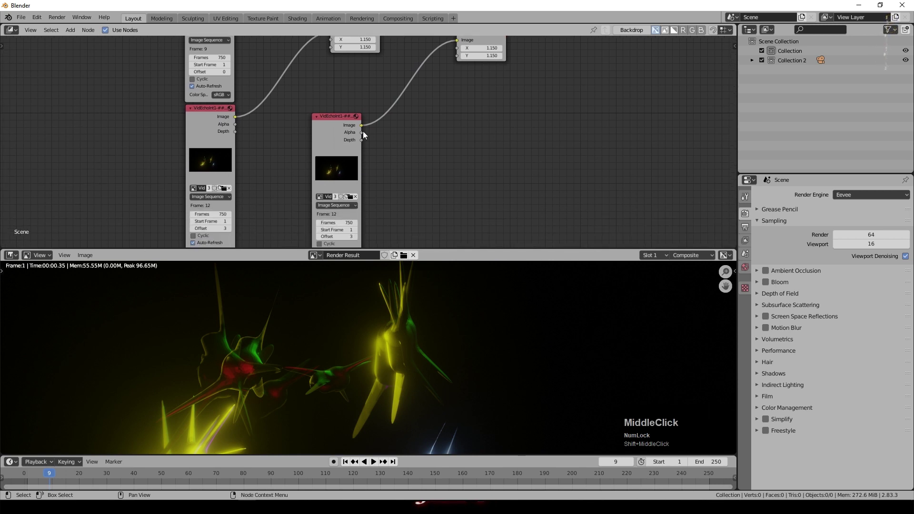
scroll(down, 3)
scroll(down, 3)
middle_click(460, 144)
scroll(up, 3)
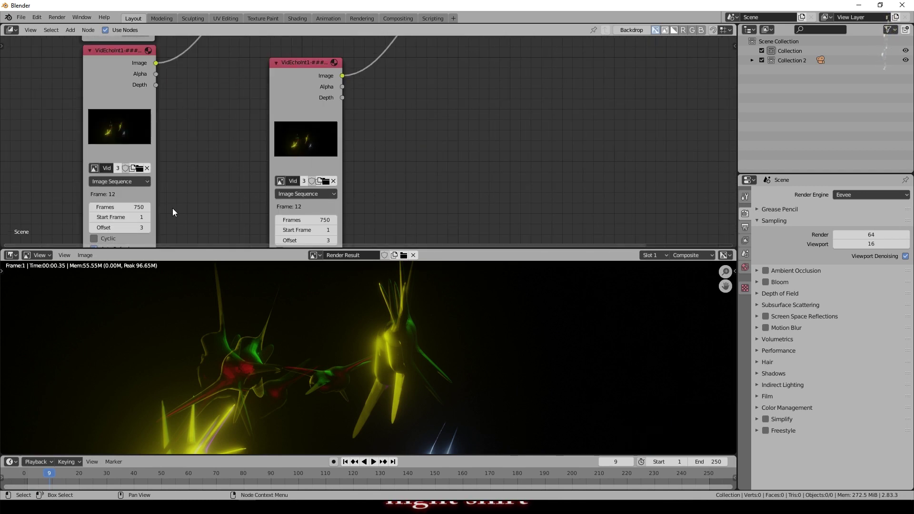
scroll(down, 3)
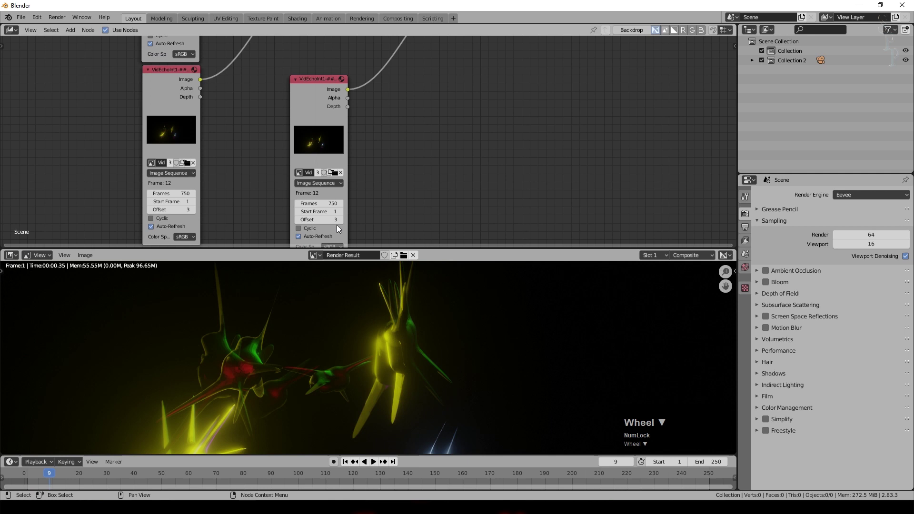
click(330, 220)
key(KP_6)
key(KP_Enter)
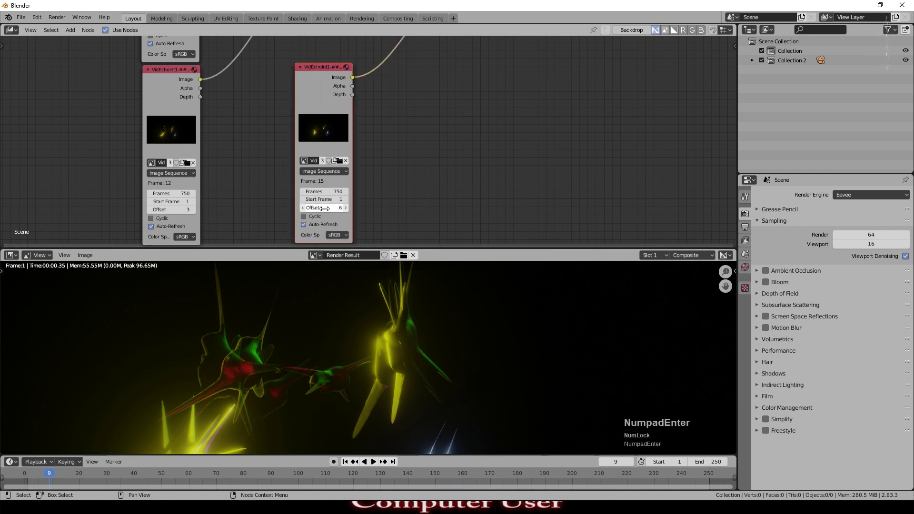
middle_click(515, 95)
Wire the video nodes into the Scale nodes and position the second Add mix into the chain.
click(524, 95)
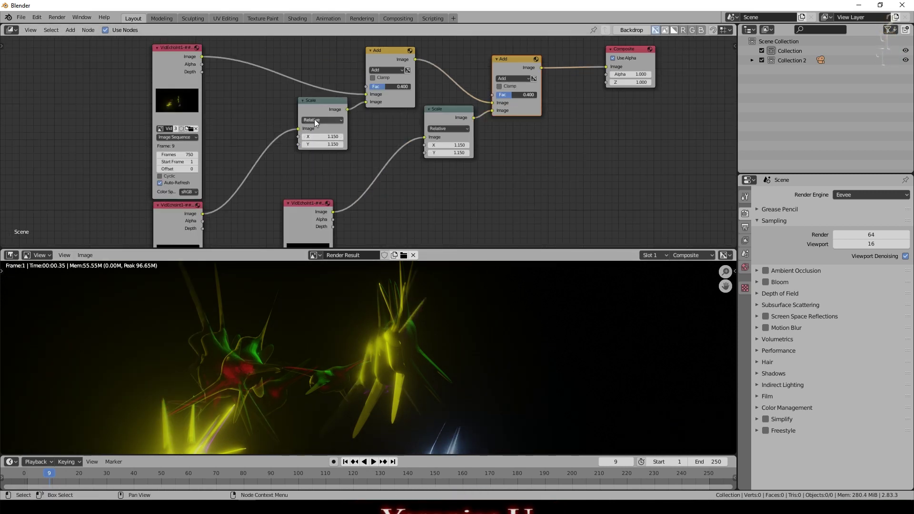
click(231, 79)
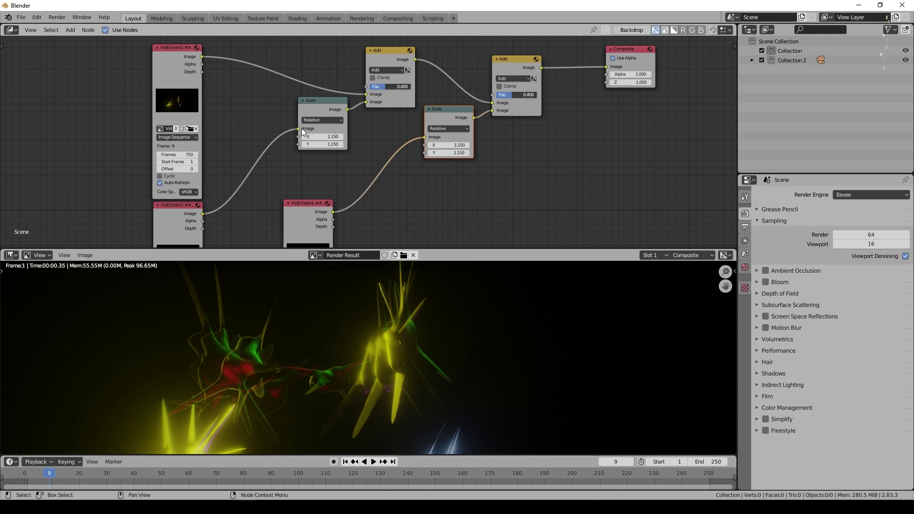
click(301, 132)
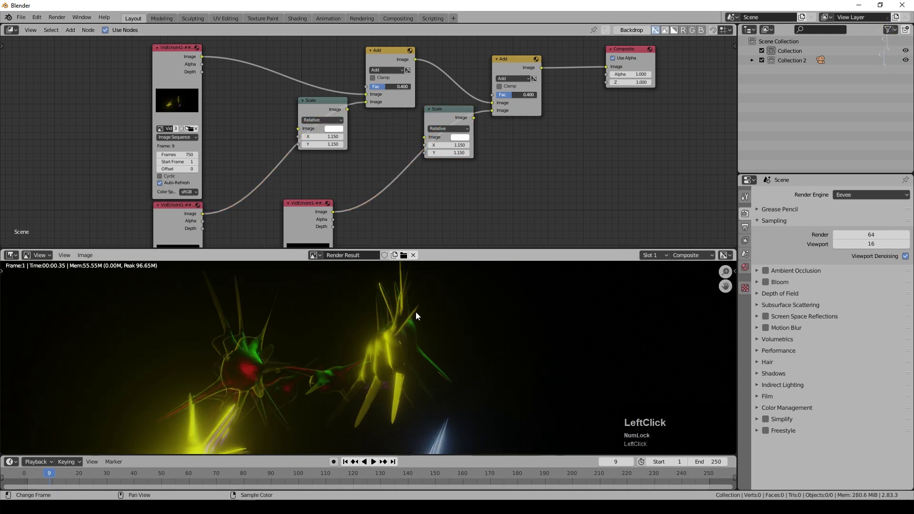
scroll(down, 3)
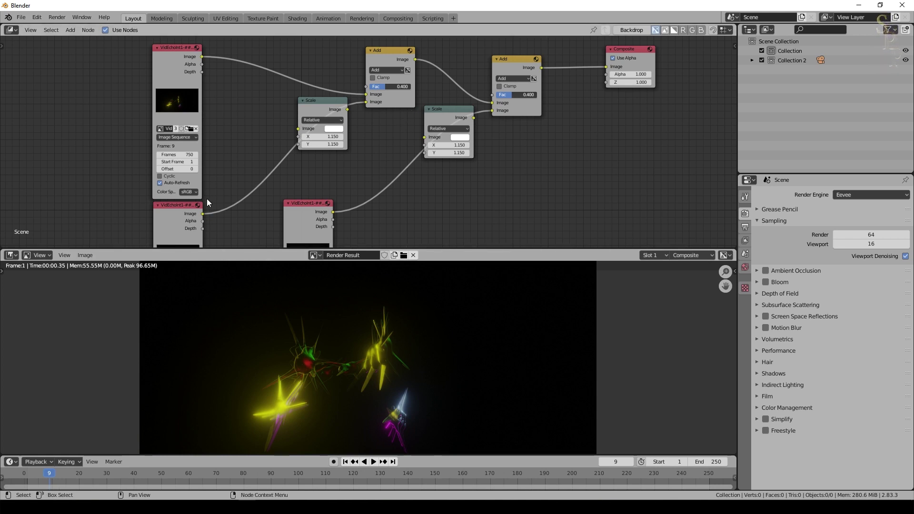
click(207, 215)
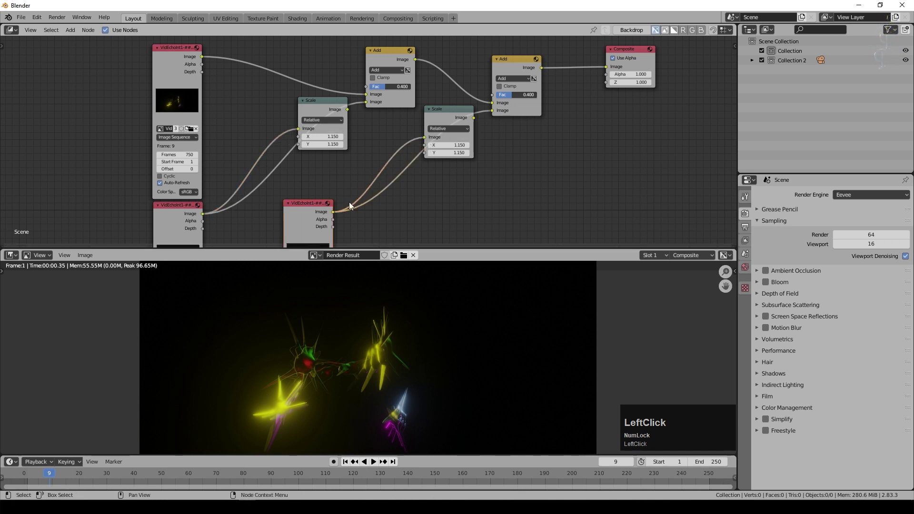
scroll(up, 3)
scroll(down, 3)
scroll(up, 3)
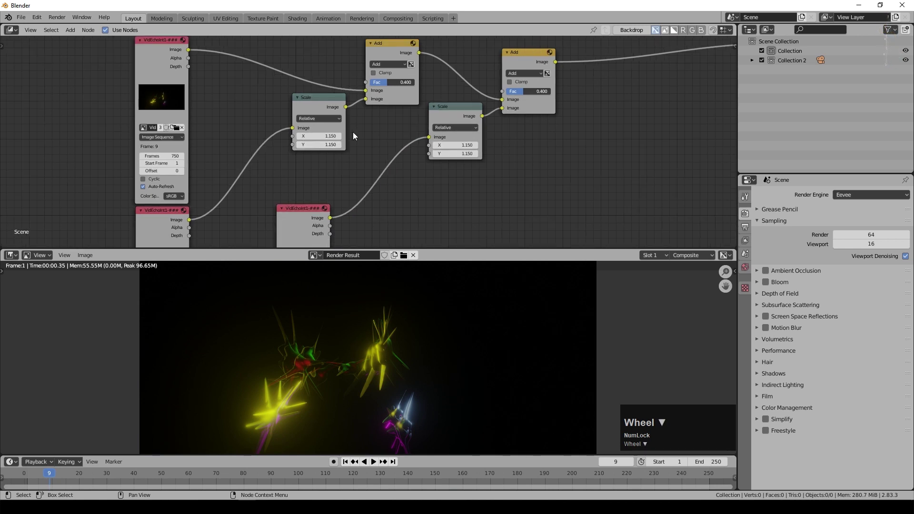
scroll(down, 3)
click(455, 112)
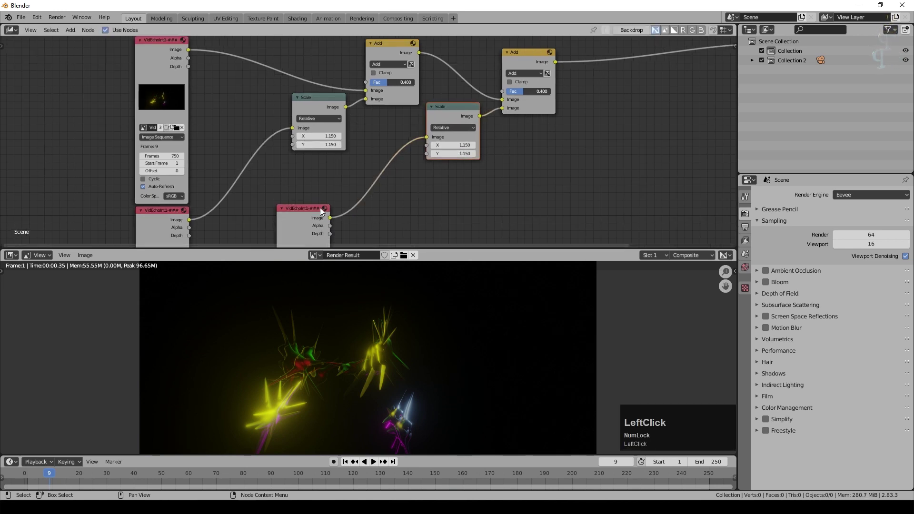
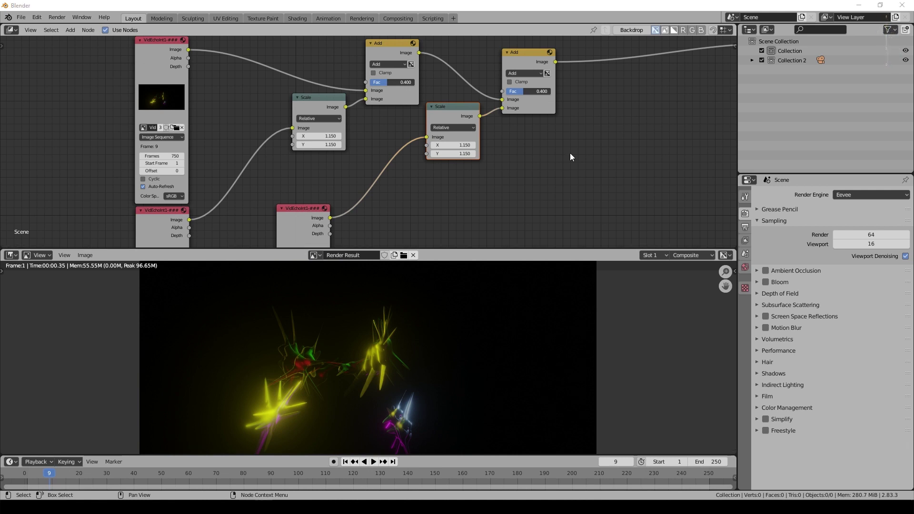
click(527, 59)
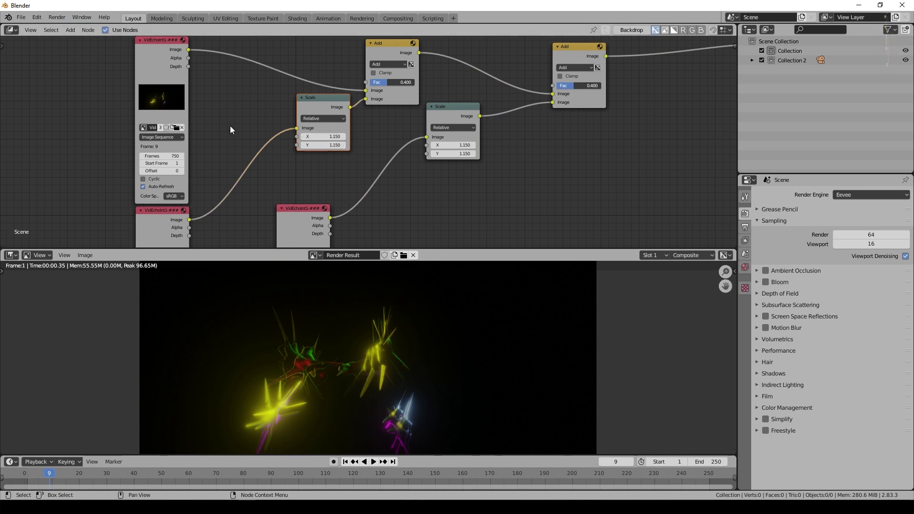
Add an Input Value node set to 0.150.
click(74, 33)
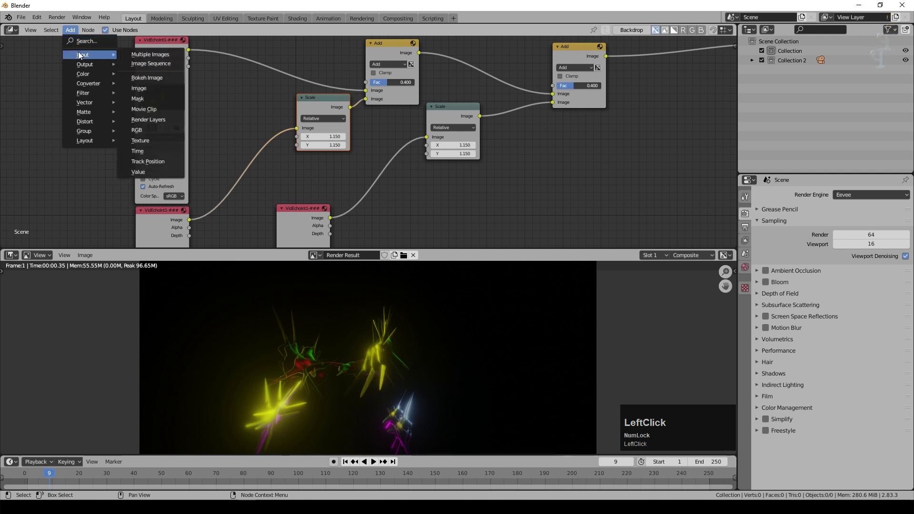
click(141, 177)
key(KP_0)
key(KP_Decimal)
key(KP_1)
key(KP_5)
key(KP_Enter)
Add a Converter Math Add node and place it below the Scale node.
middle_click(379, 184)
click(344, 157)
click(75, 33)
click(159, 158)
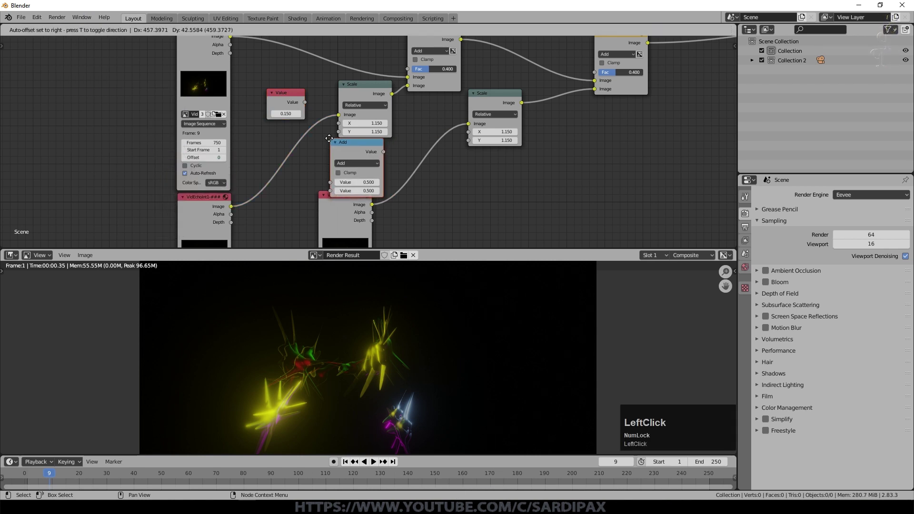
scroll(down, 3)
click(344, 212)
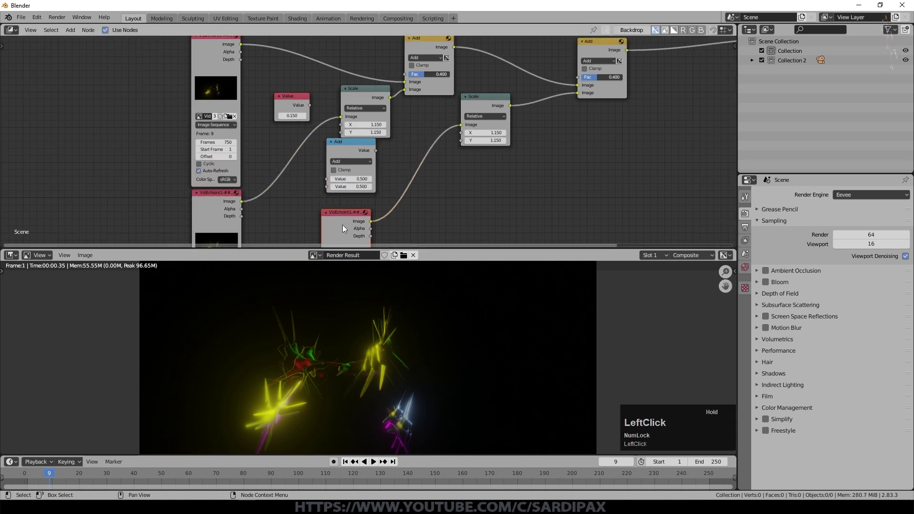
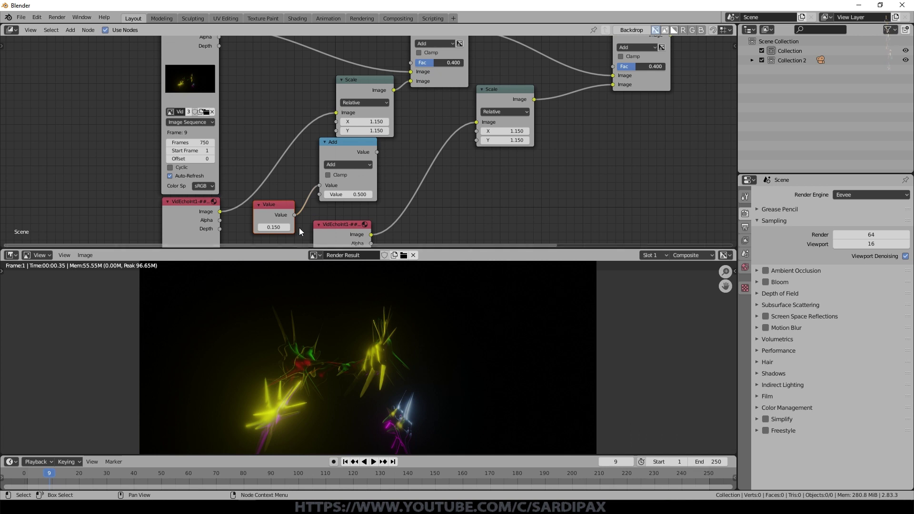
Set the Math node's second value to 1.000 and link the Value node into its first input.
click(342, 208)
key(KP_1)
key(KP_Enter)
click(357, 183)
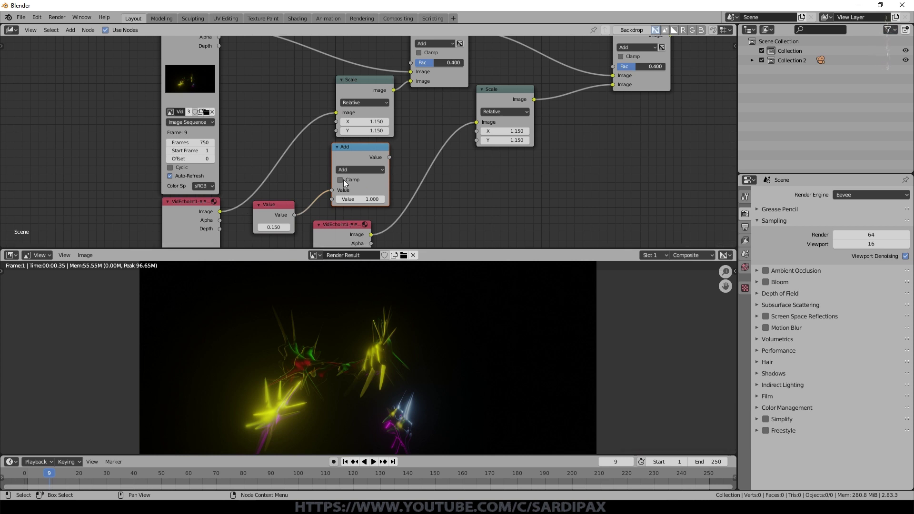
scroll(down, 3)
scroll(up, 3)
click(299, 190)
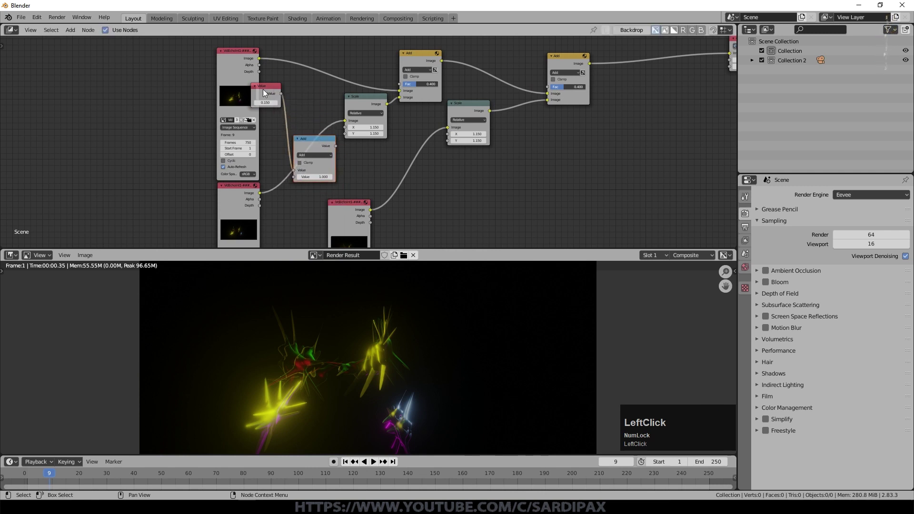
scroll(down, 3)
middle_click(283, 222)
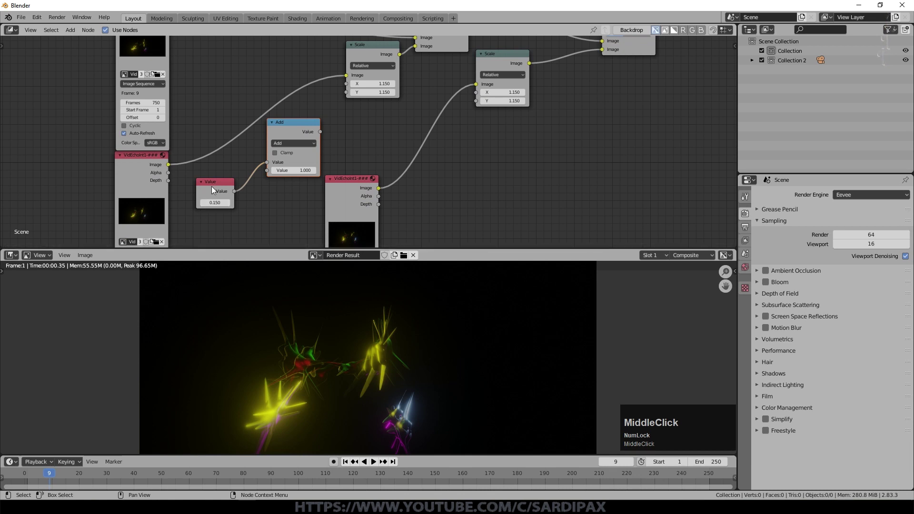
Drive the first Scale's X and Y from the Math Add result and duplicate that Add node.
click(324, 134)
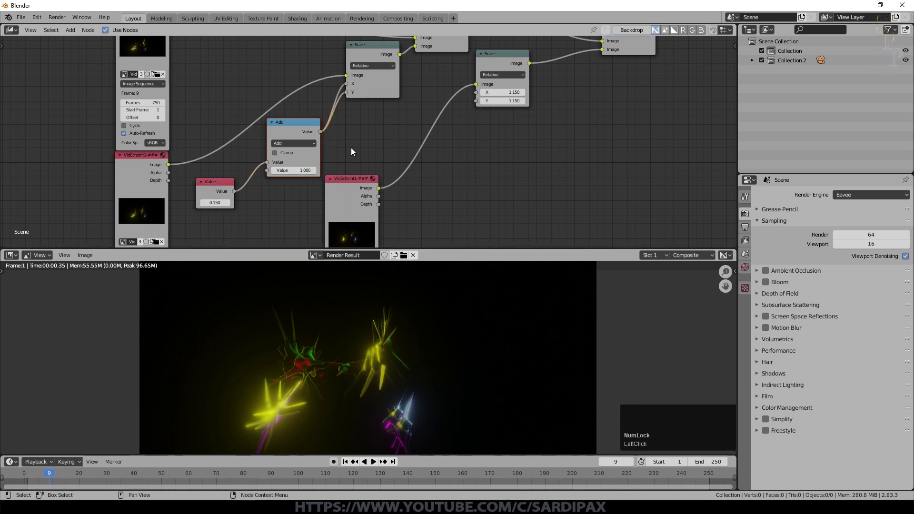
key(shift+d)
click(464, 131)
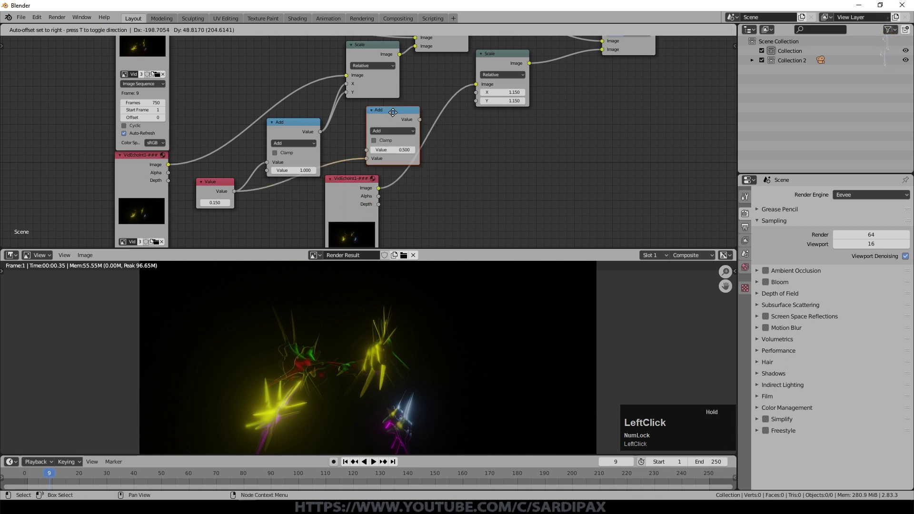
Feed the Value node into the second Add and its result into the second Scale's X and Y.
click(324, 134)
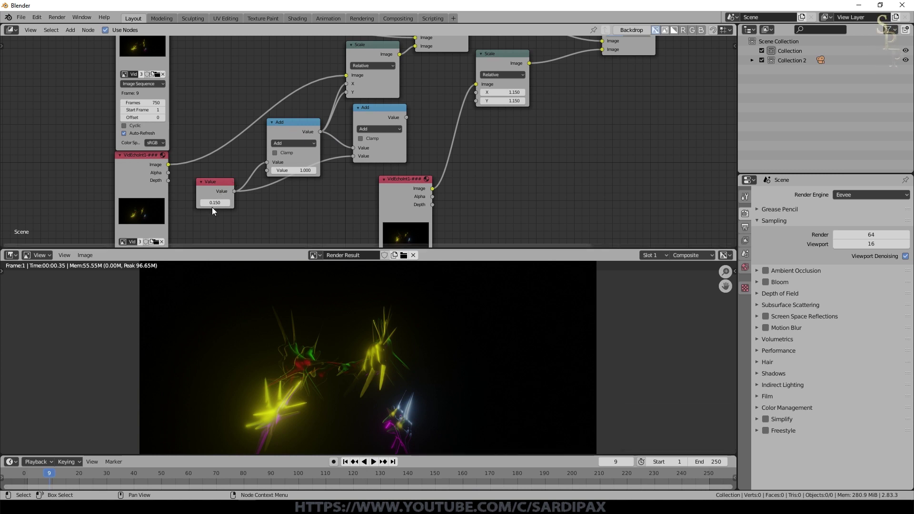
click(429, 124)
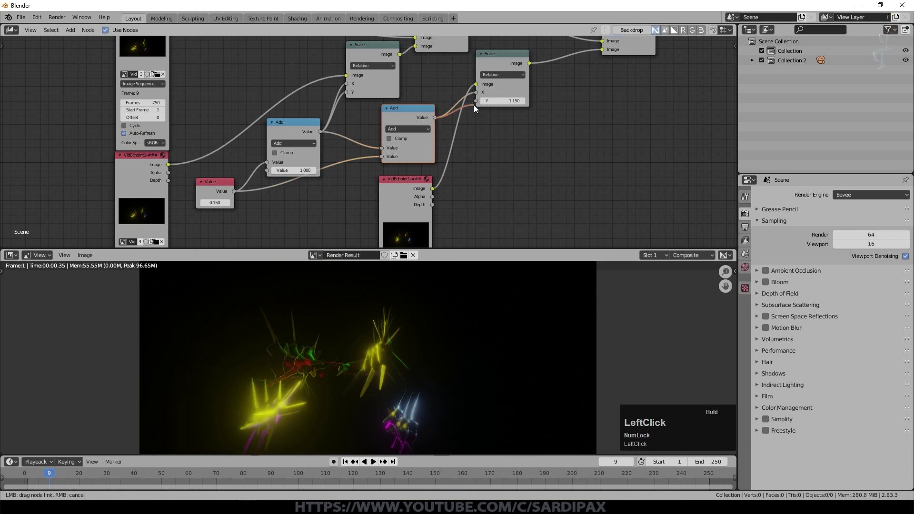
scroll(down, 3)
middle_click(402, 155)
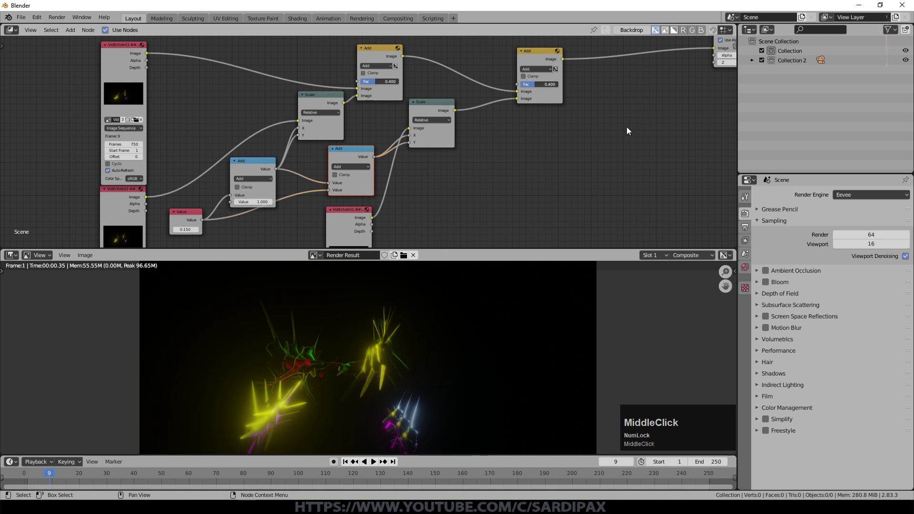
click(546, 58)
scroll(down, 3)
Duplicate the Add mix, Scale, math Add and image nodes as a third stage after the second.
click(473, 80)
middle_click(446, 90)
click(437, 90)
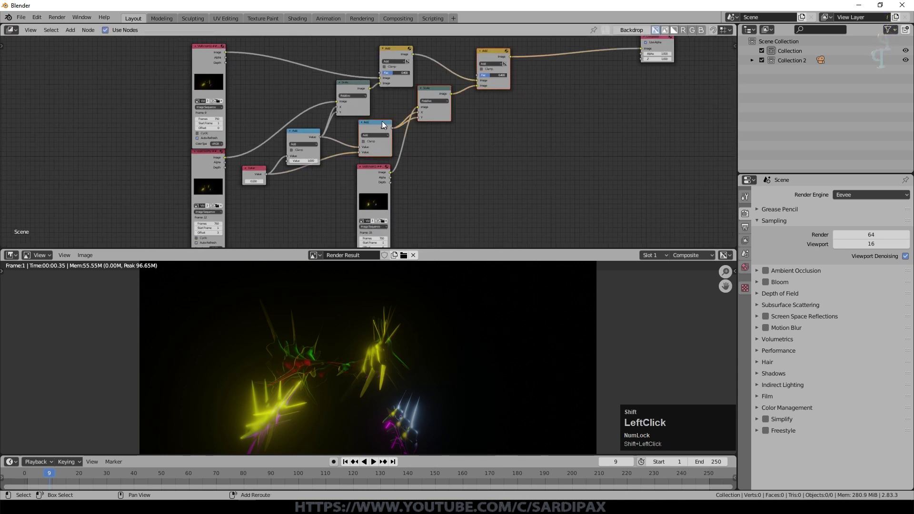
key(shift+d)
middle_click(467, 82)
click(464, 78)
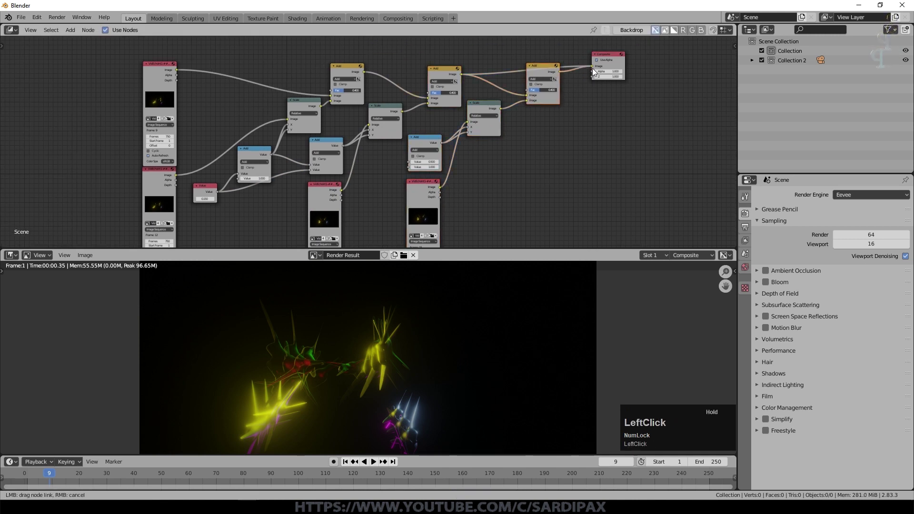
Link the previous scale sum and the shared 0.150 Value into the third math Add.
click(158, 187)
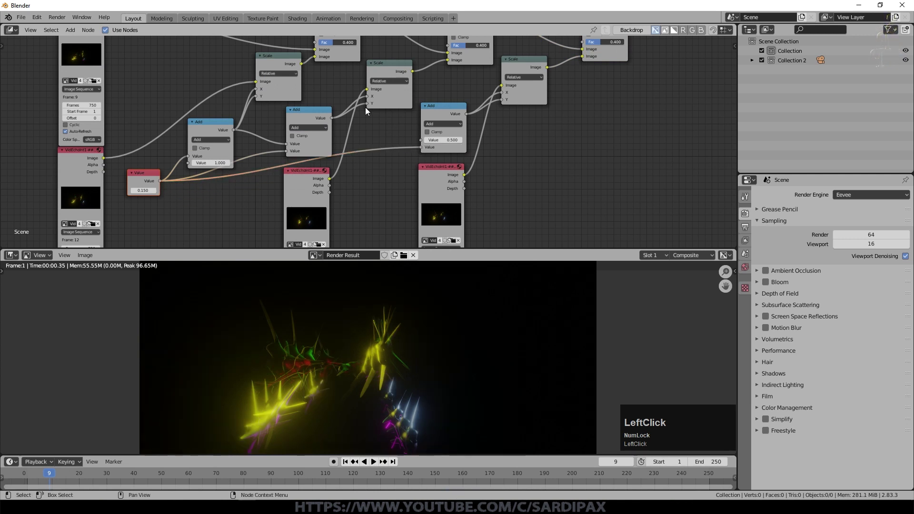
click(333, 124)
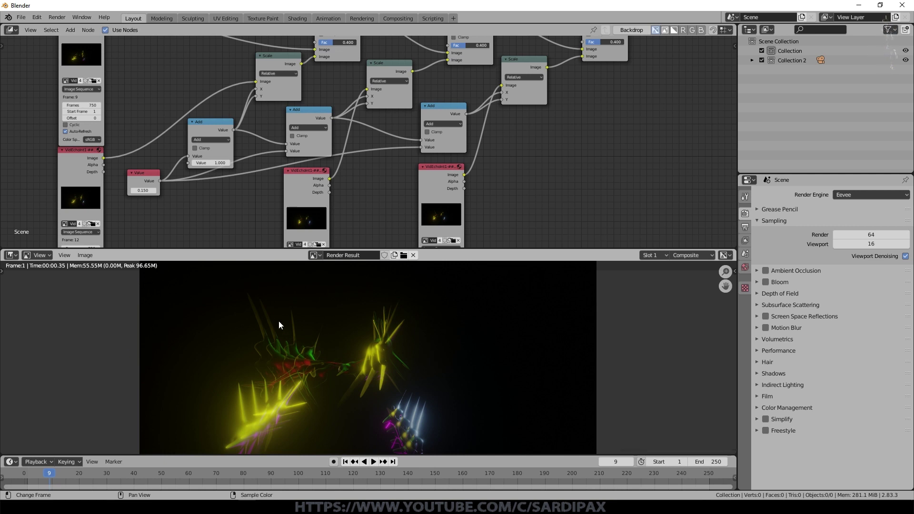
click(197, 213)
Set the third echo image node's frame Offset to 9.
middle_click(197, 213)
scroll(up, 3)
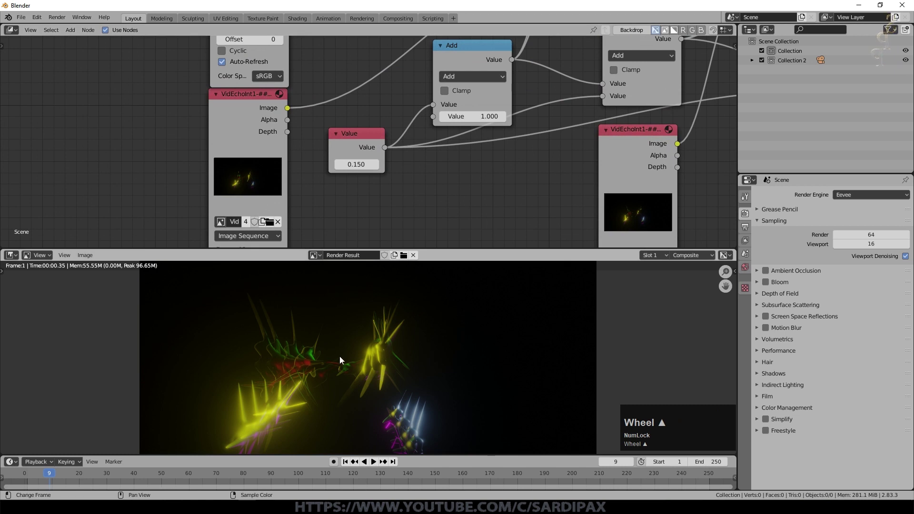
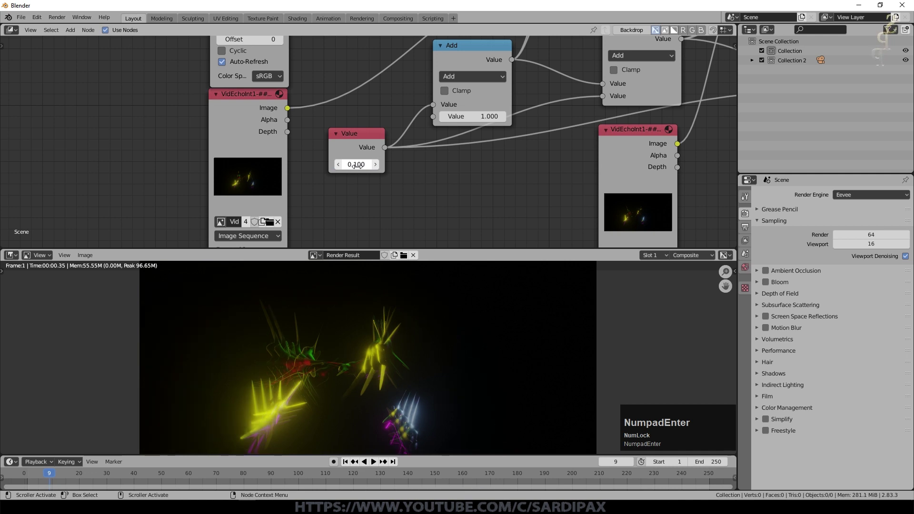
scroll(down, 3)
middle_click(305, 95)
scroll(up, 3)
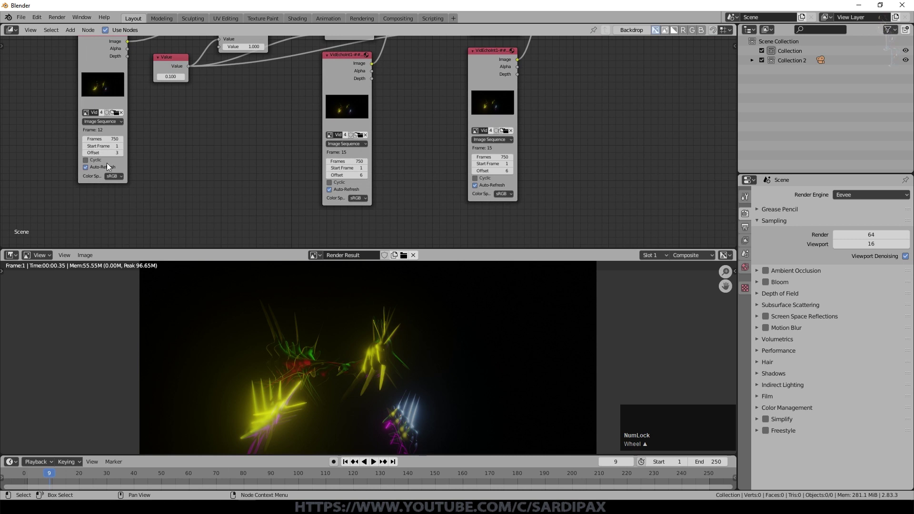
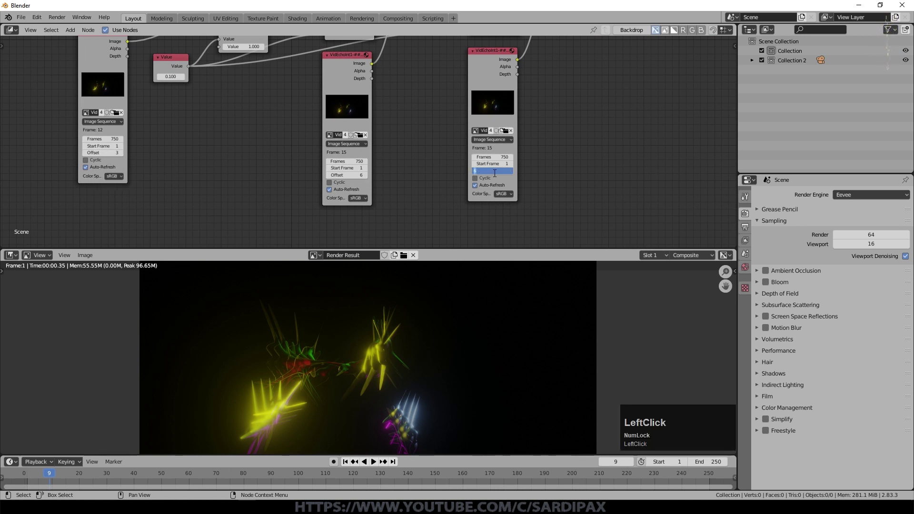
key(KP_9)
key(KP_Enter)
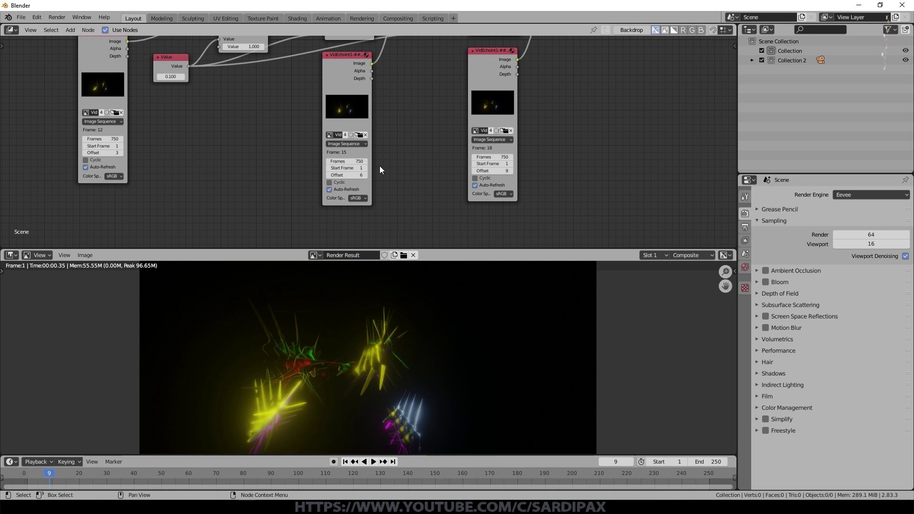
Pan and zoom to bring the whole three-stage node tree into view.
middle_click(428, 160)
scroll(up, 3)
middle_click(233, 158)
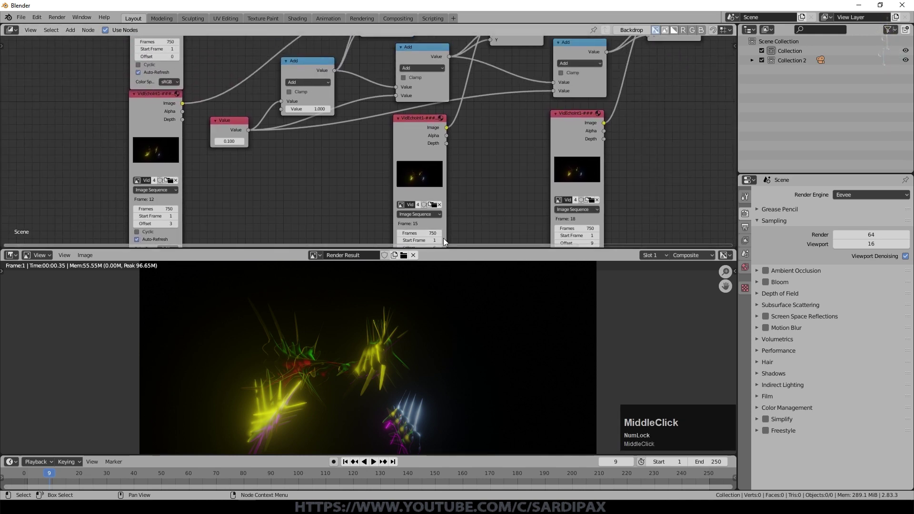
scroll(down, 3)
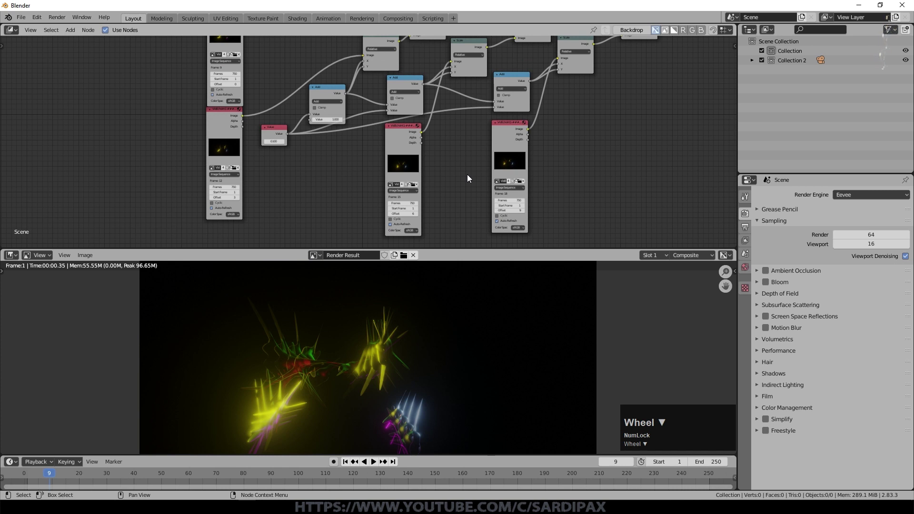
scroll(down, 3)
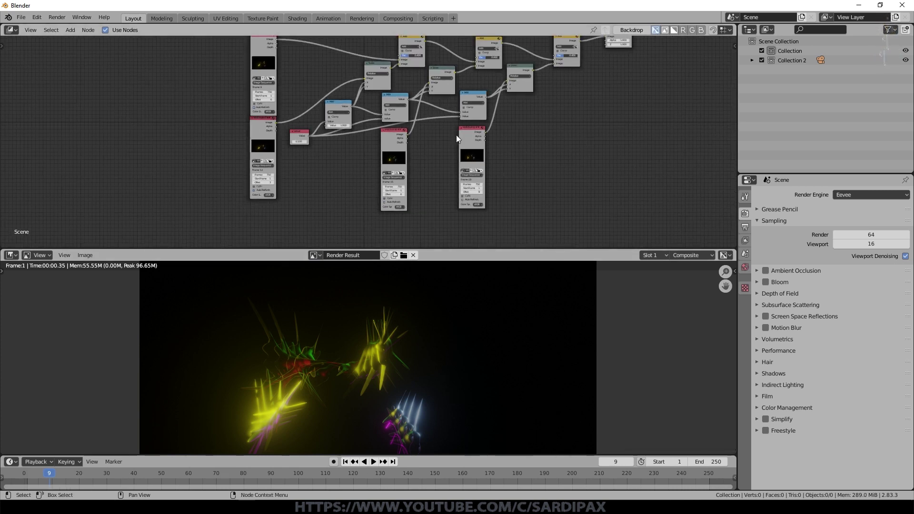
middle_click(494, 143)
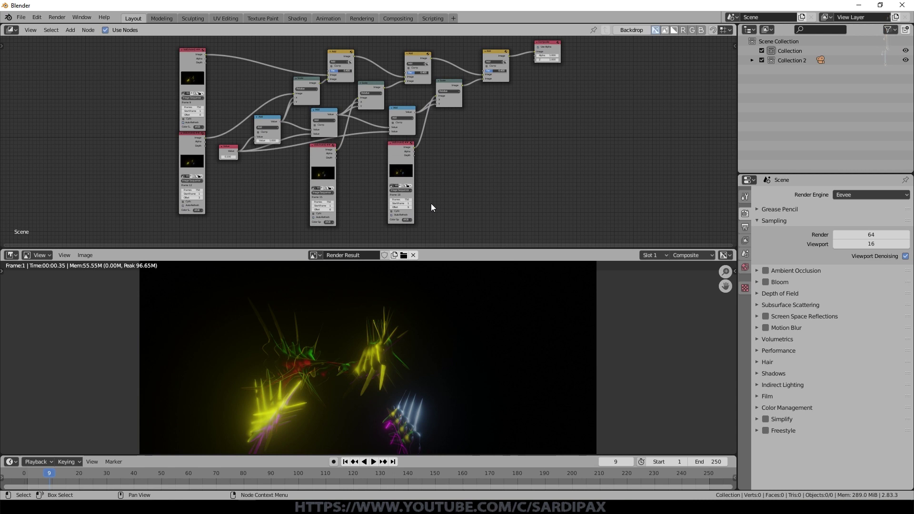
Step through animation frames to preview the echo, then return to the node tree.
scroll(up, 3)
click(46, 482)
key(Right)
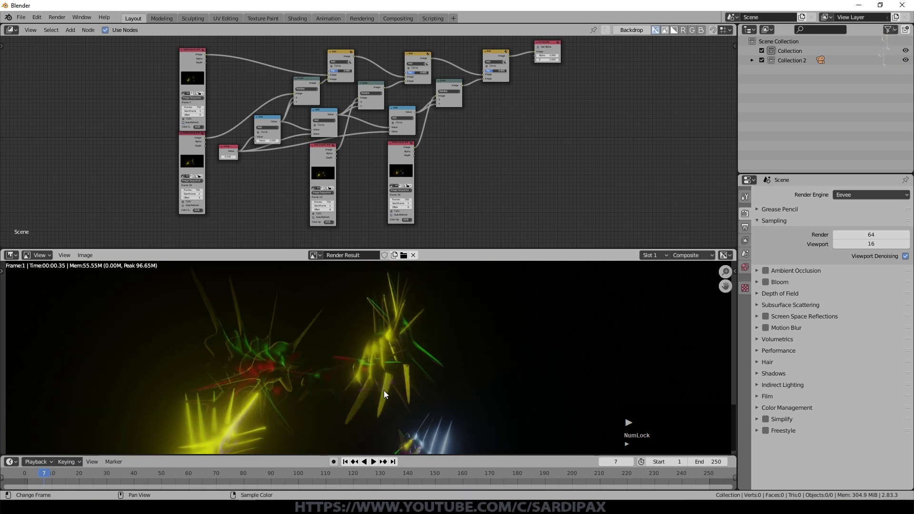
key(▶)
scroll(up, 3)
middle_click(547, 148)
scroll(up, 3)
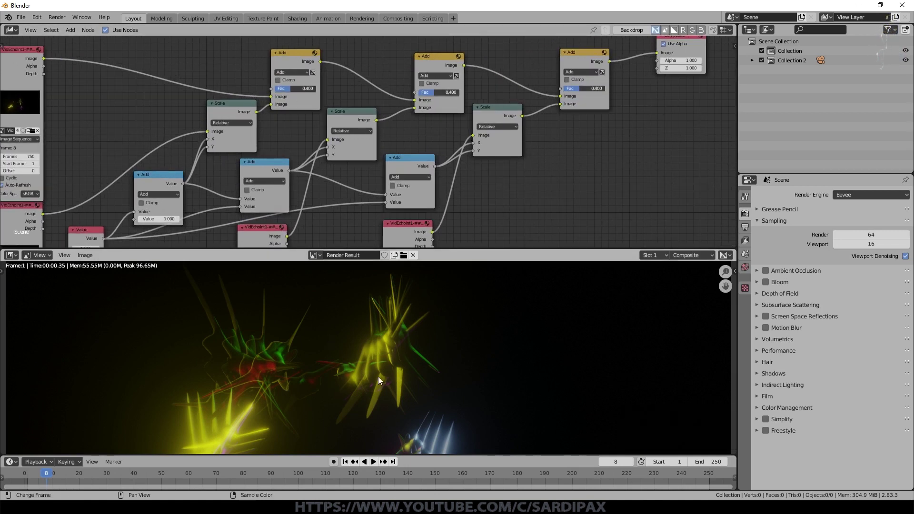
Add a shared Value node wired into all three Add mix Fac sockets and set it to 0.500.
click(87, 232)
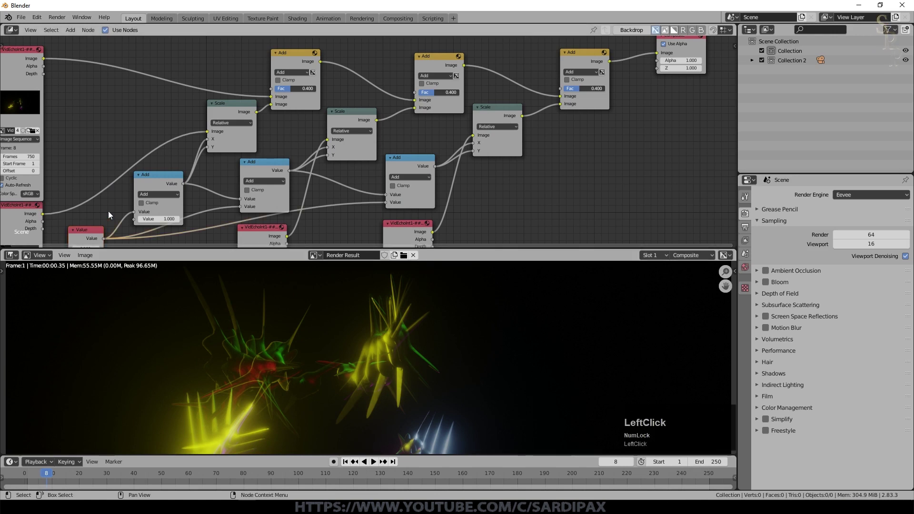
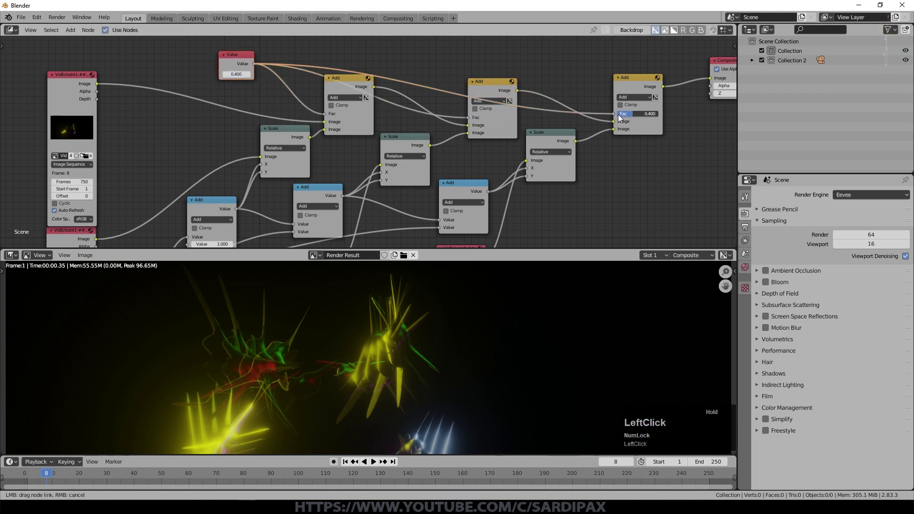
middle_click(520, 202)
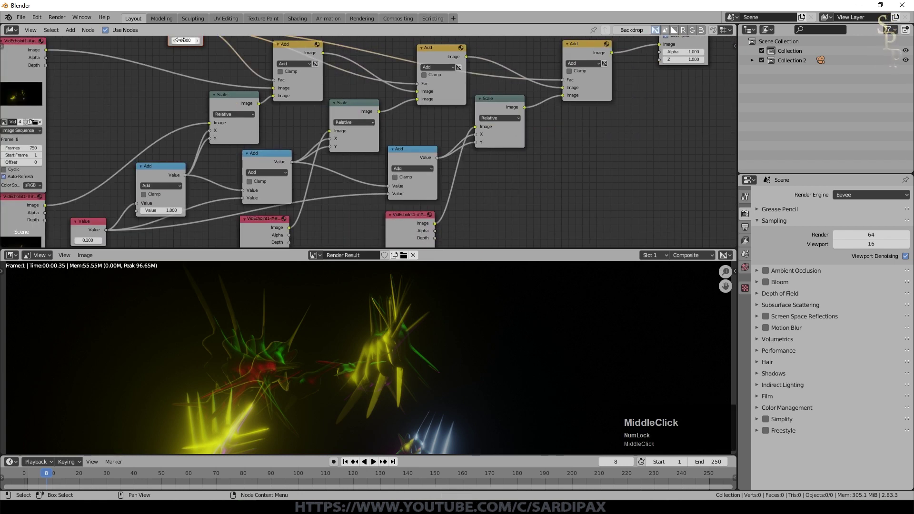
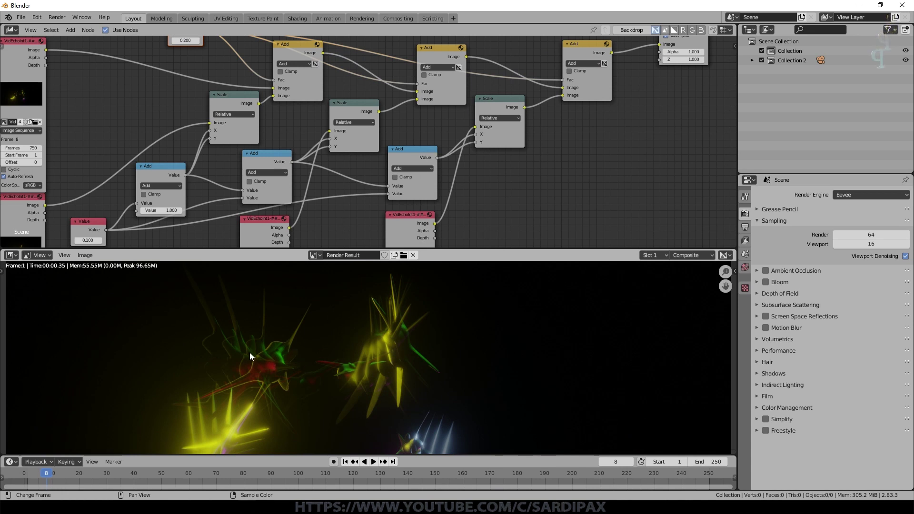
middle_click(260, 76)
click(260, 75)
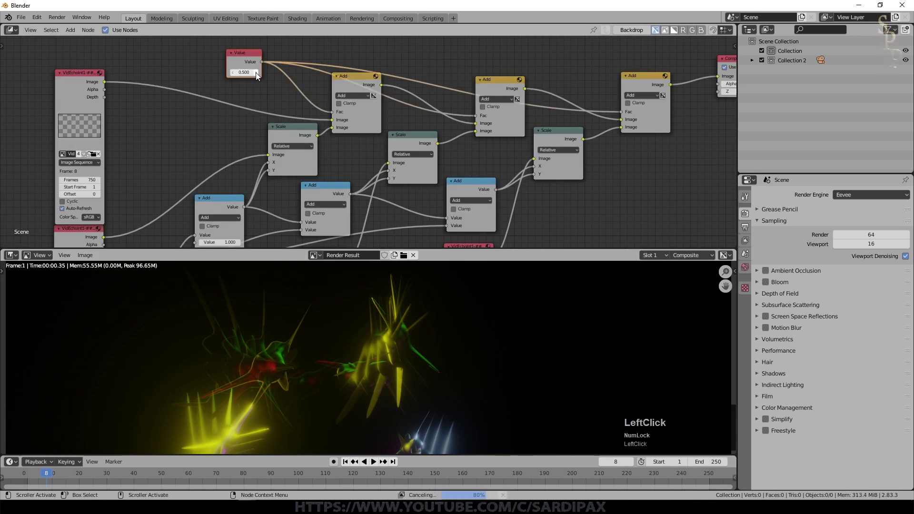
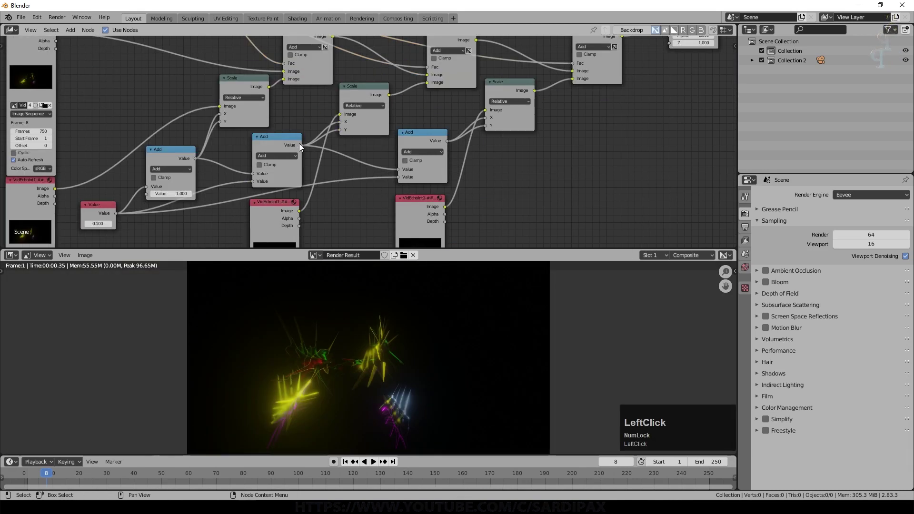
Add a Rotate node onto the first echo's image link with its angle set to 10 degrees.
scroll(down, 3)
click(73, 33)
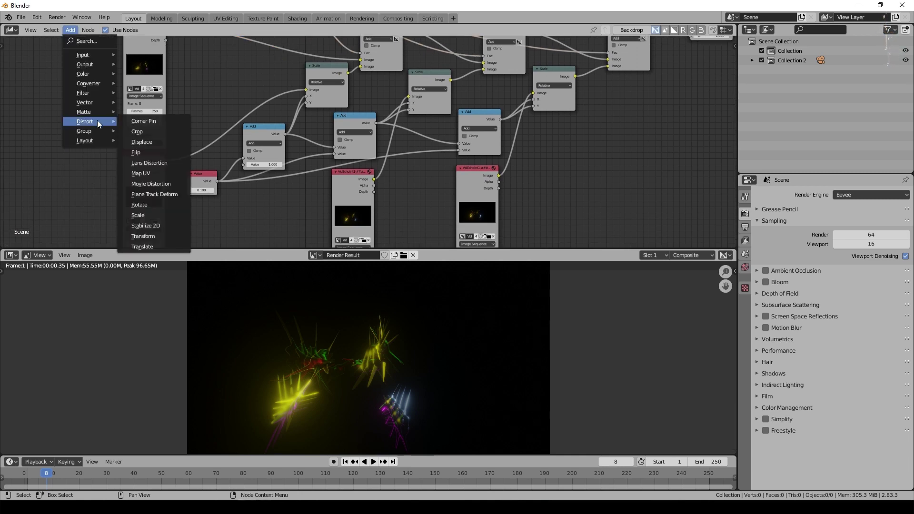
click(155, 207)
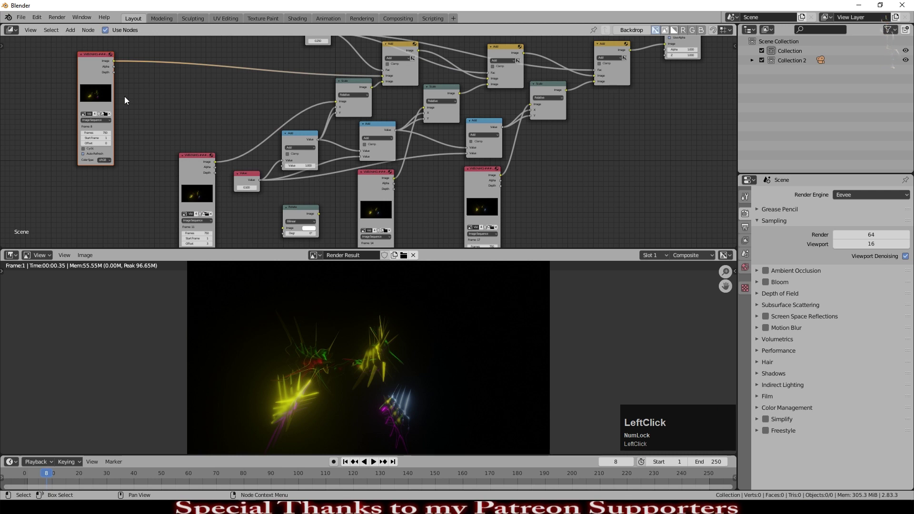
click(185, 135)
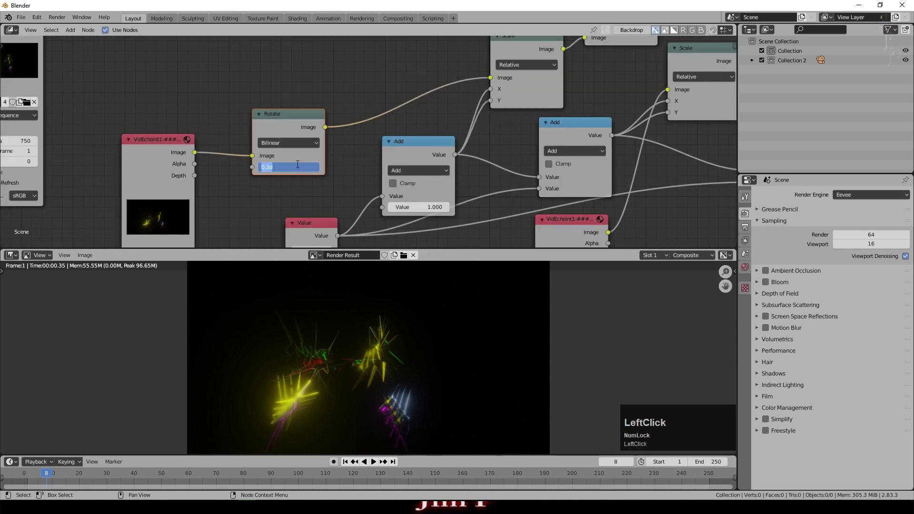
key(KP_1)
key(KP_0)
key(KP_Enter)
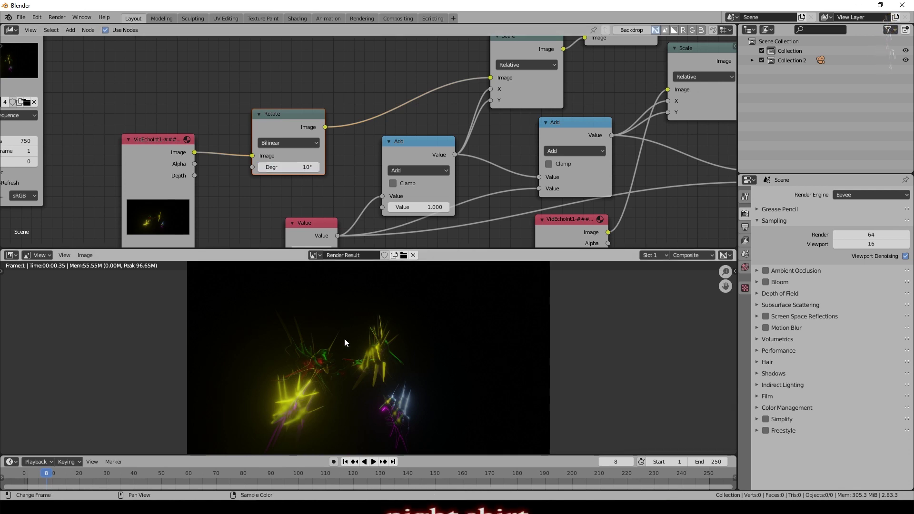
Set the Value node to 5 and link its output to the Rotate node's Degr input.
click(347, 342)
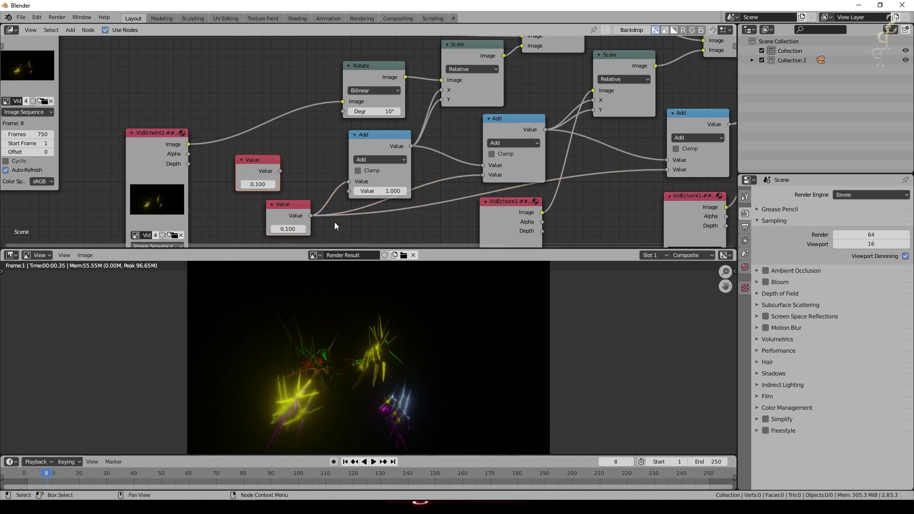
click(352, 194)
key(KP_5)
key(KP_Enter)
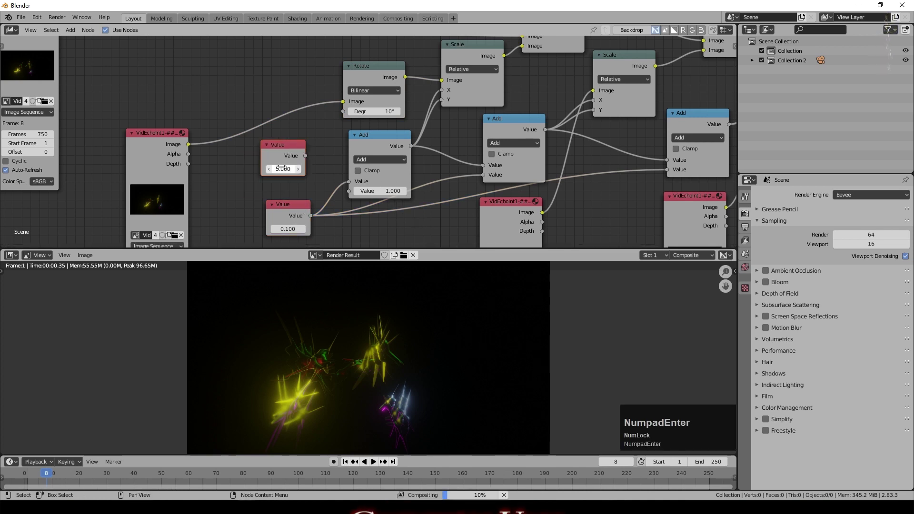
click(307, 159)
middle_click(295, 207)
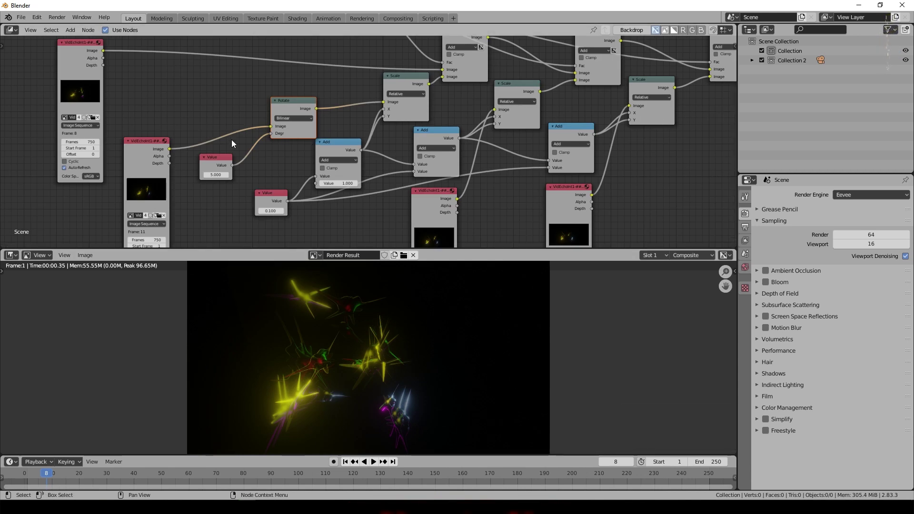
Duplicate the Rotate node and drop the copy onto the second echo's image link.
click(297, 104)
key(shift+d)
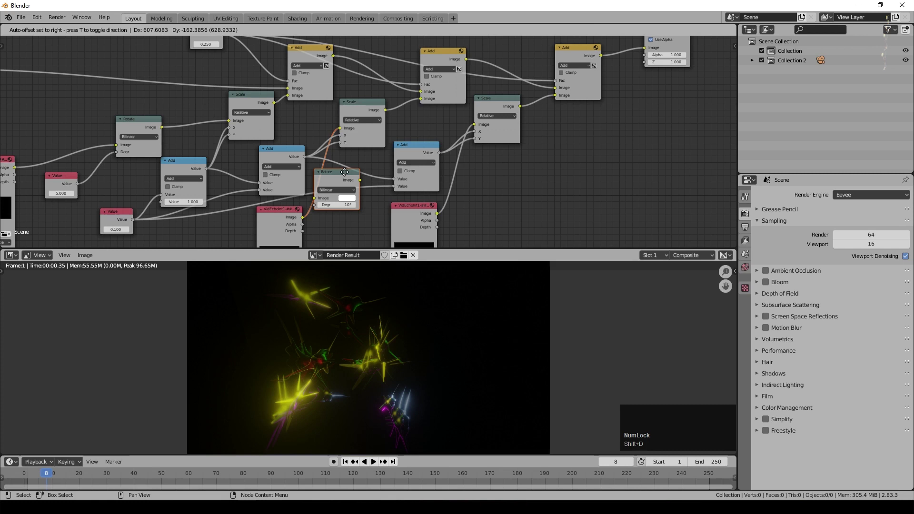
click(348, 175)
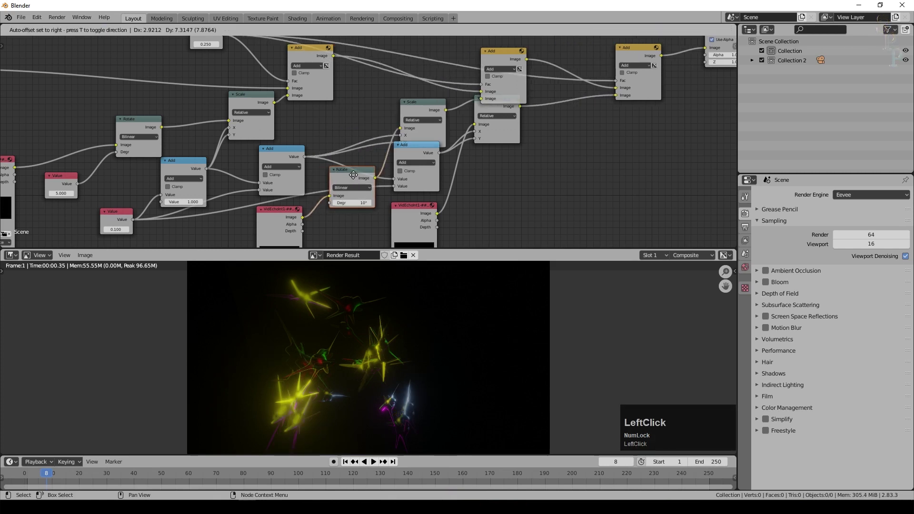
Add a new Math node from the Converter menu beside the second Rotate node.
click(81, 185)
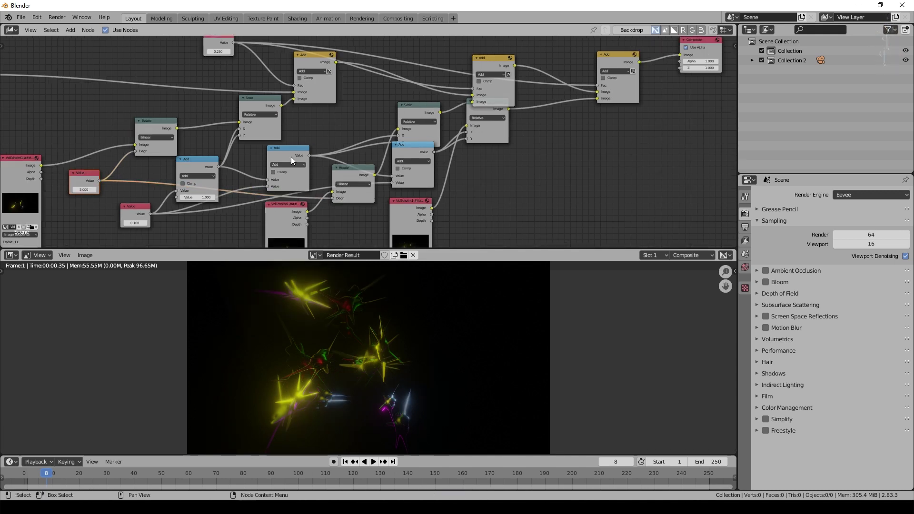
click(177, 163)
scroll(up, 3)
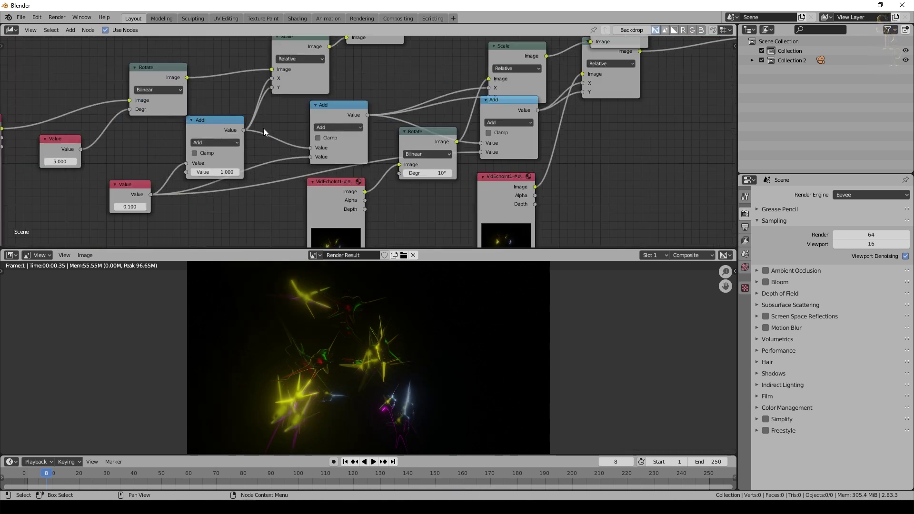
Make the Math node Multiply, feed it the shared Value now set to 1, and drive the second Rotate angle.
click(243, 135)
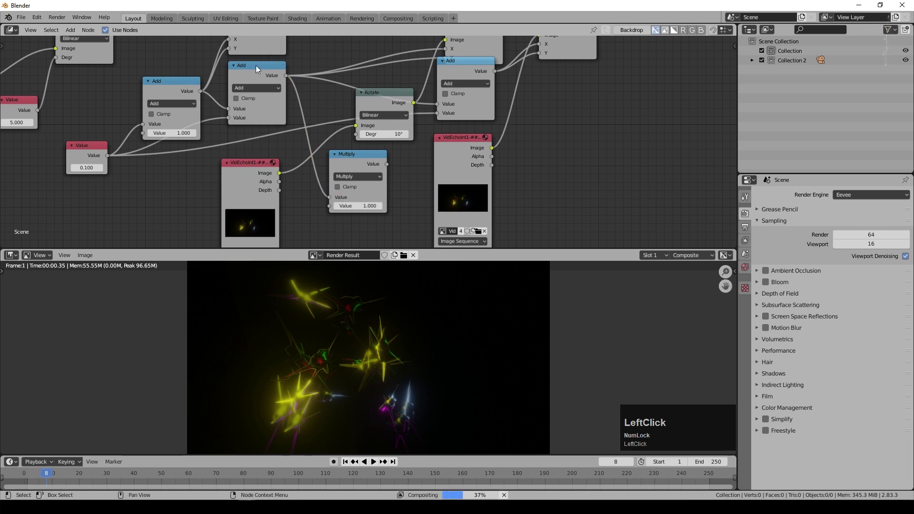
click(127, 115)
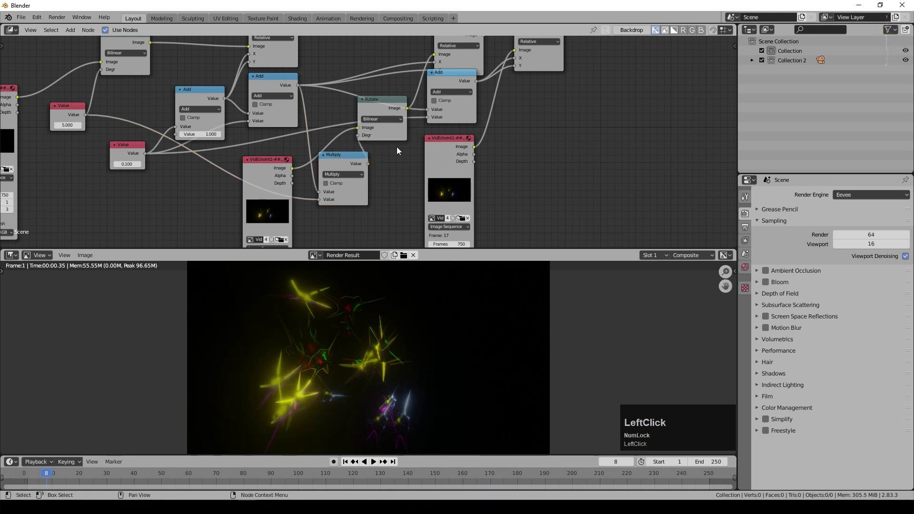
key(KP_1)
key(KP_Enter)
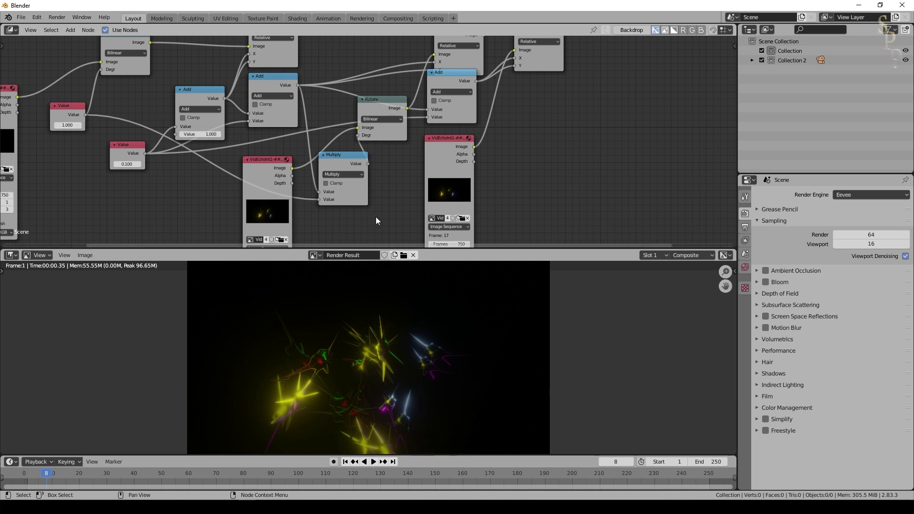
click(342, 158)
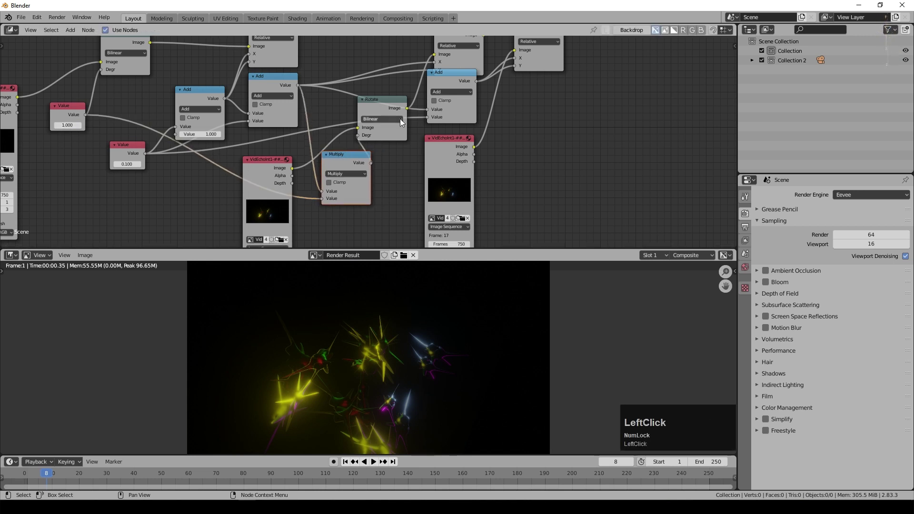
scroll(down, 3)
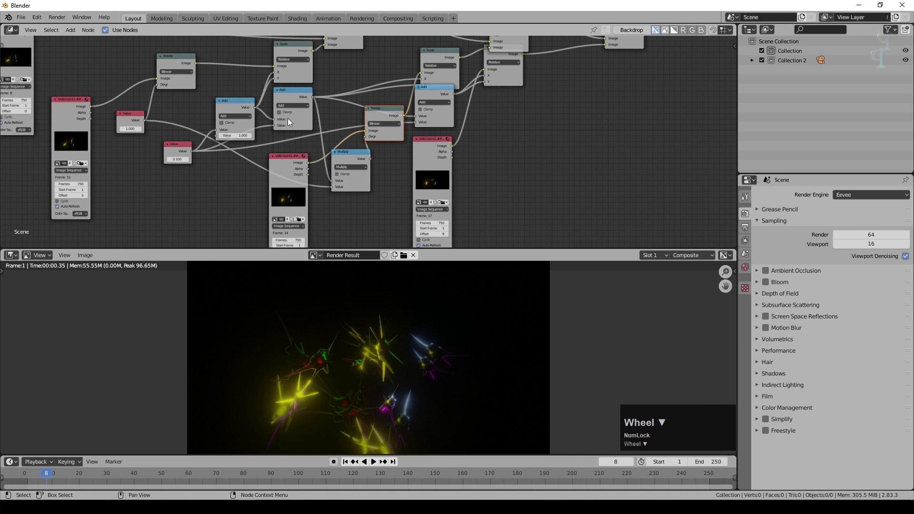
Enlarge the render preview under the node editor and pan around to review the echo tree.
middle_click(527, 118)
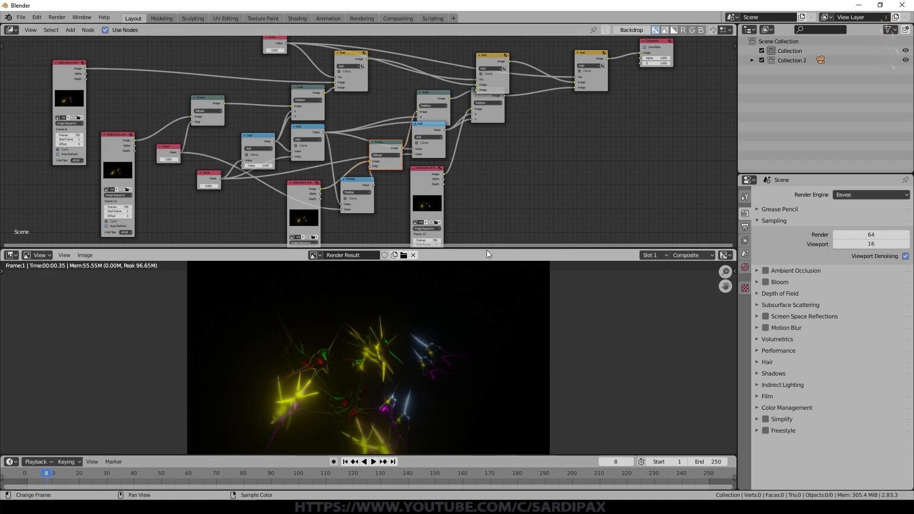
click(492, 251)
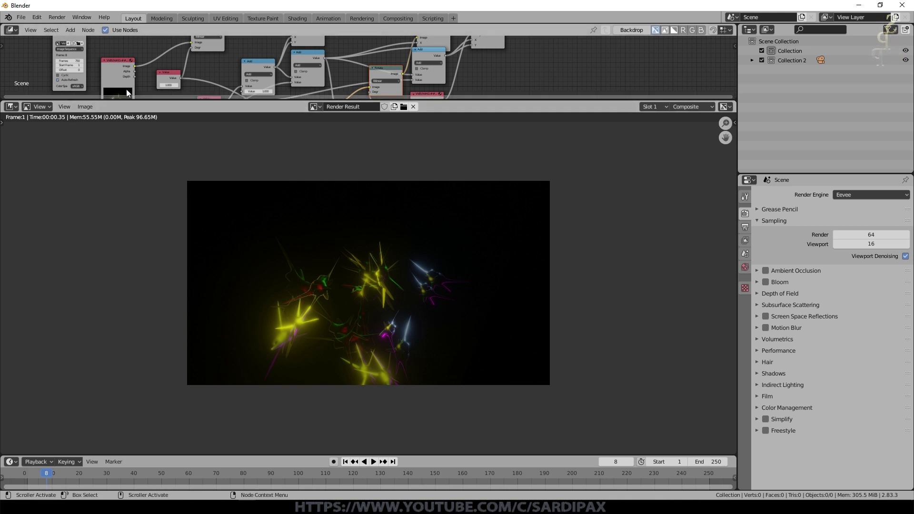
click(324, 170)
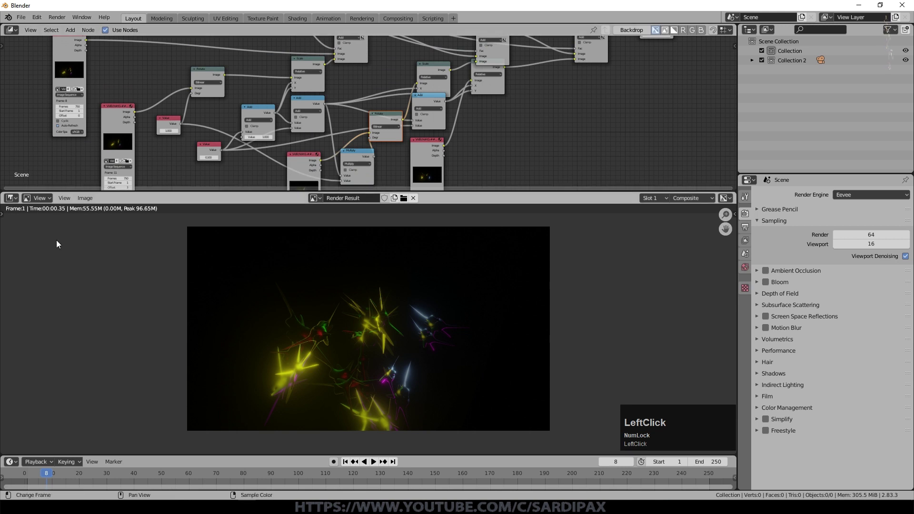
middle_click(290, 141)
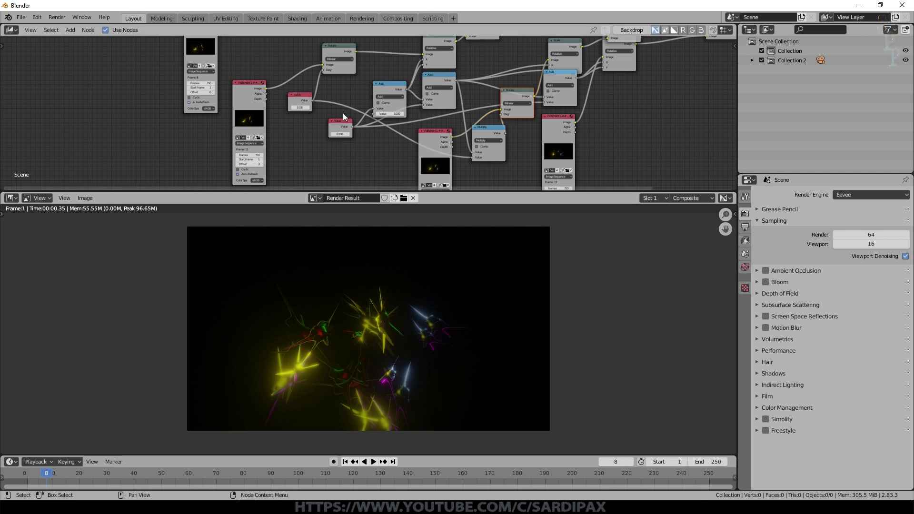
scroll(up, 3)
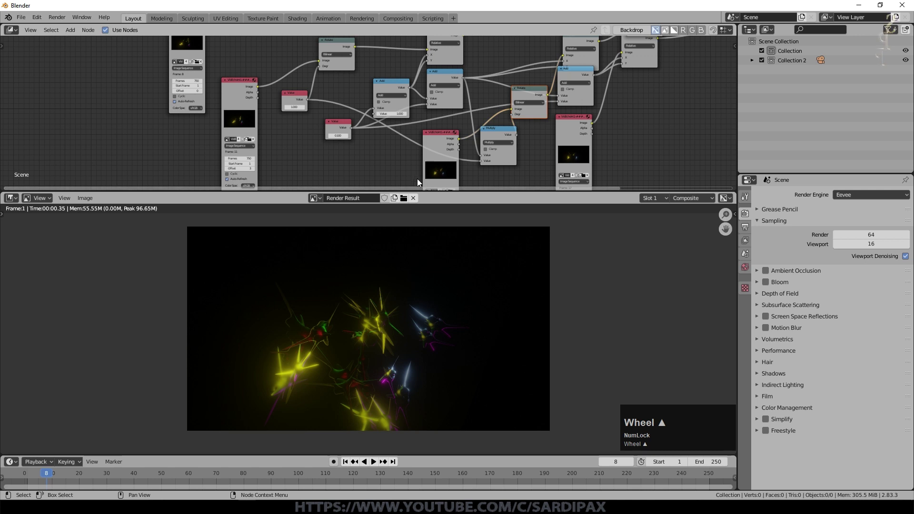
middle_click(308, 149)
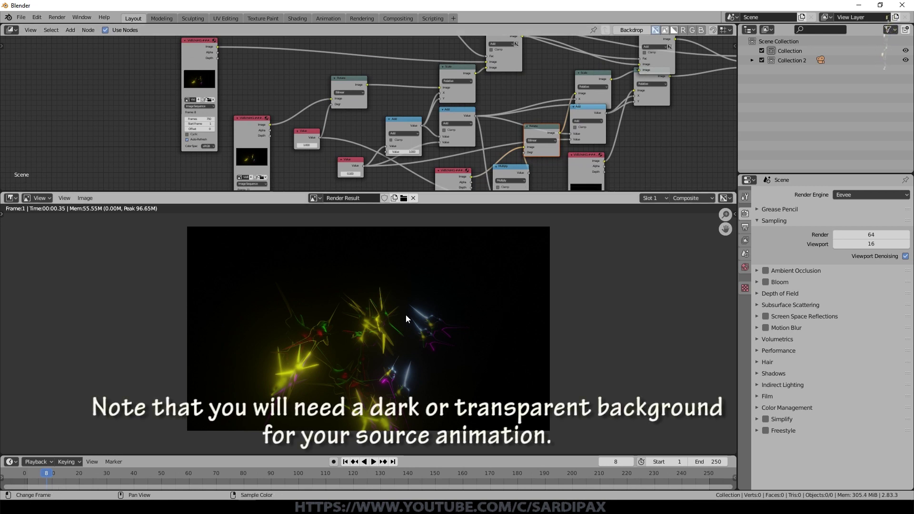
scroll(up, 3)
Move the remaining Scale node into the third echo chain and tidy the surrounding nodes.
middle_click(444, 156)
click(472, 110)
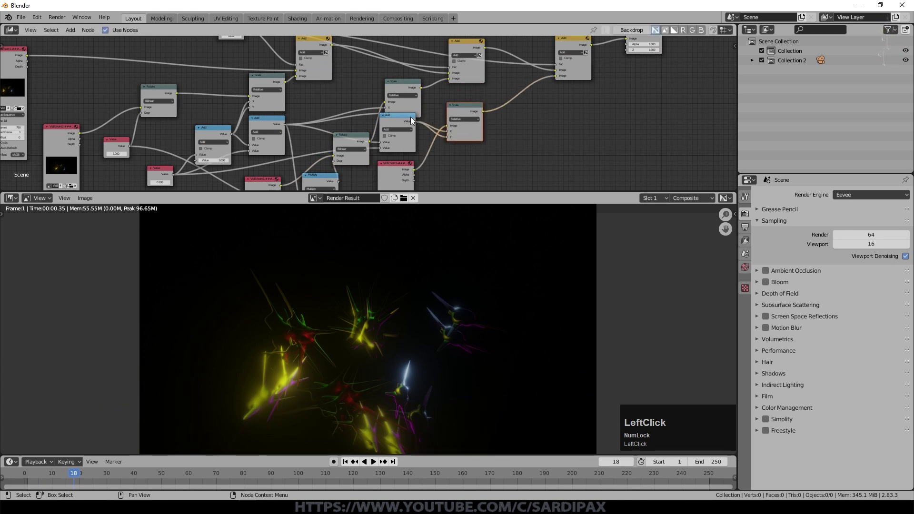
click(142, 143)
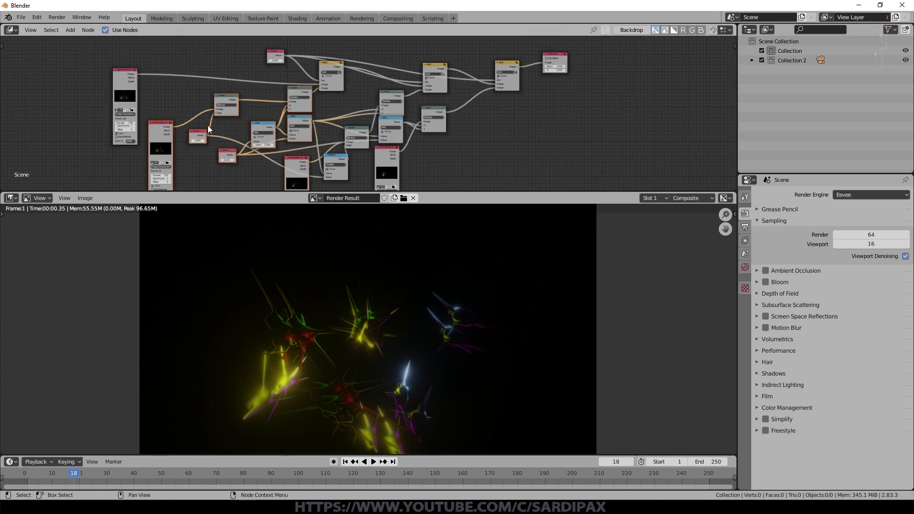
scroll(up, 3)
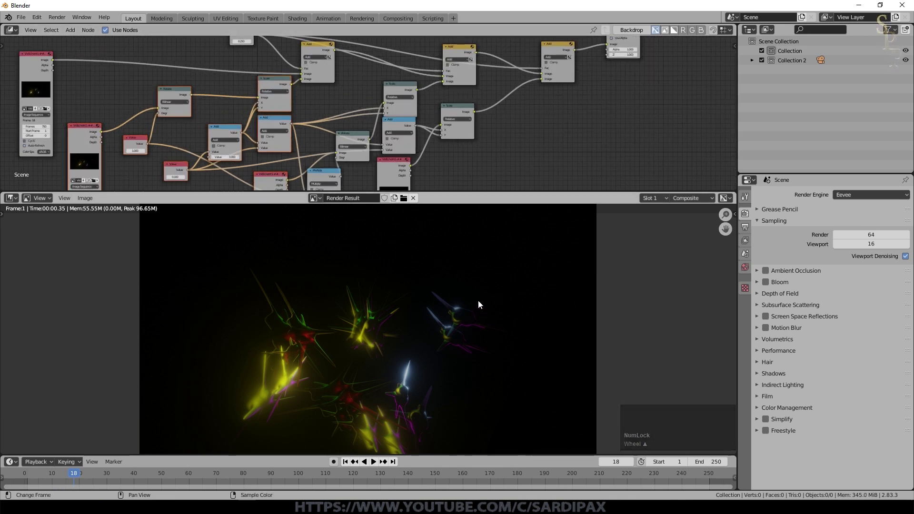
middle_click(527, 128)
middle_click(518, 159)
scroll(up, 3)
Reposition the shared fade Value node and zoom out to frame the whole echo network.
middle_click(342, 78)
click(337, 69)
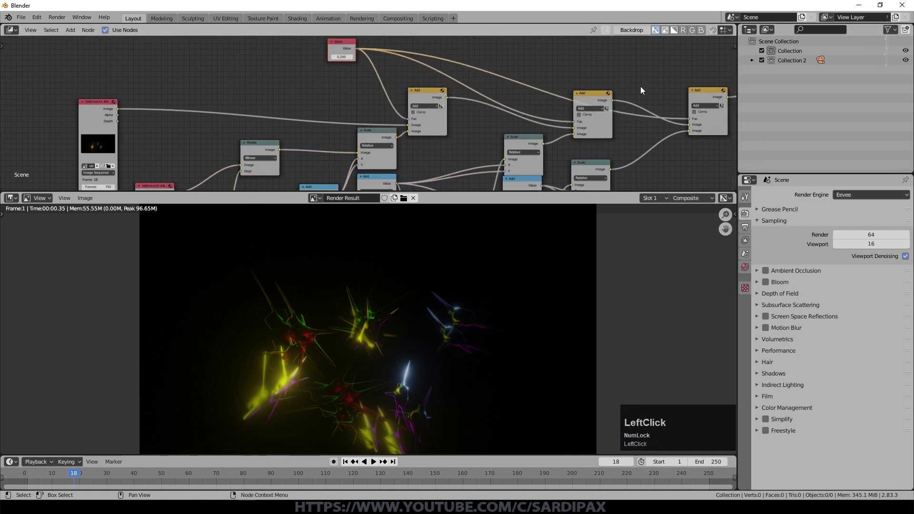
click(343, 45)
middle_click(211, 142)
scroll(down, 3)
middle_click(361, 64)
scroll(down, 3)
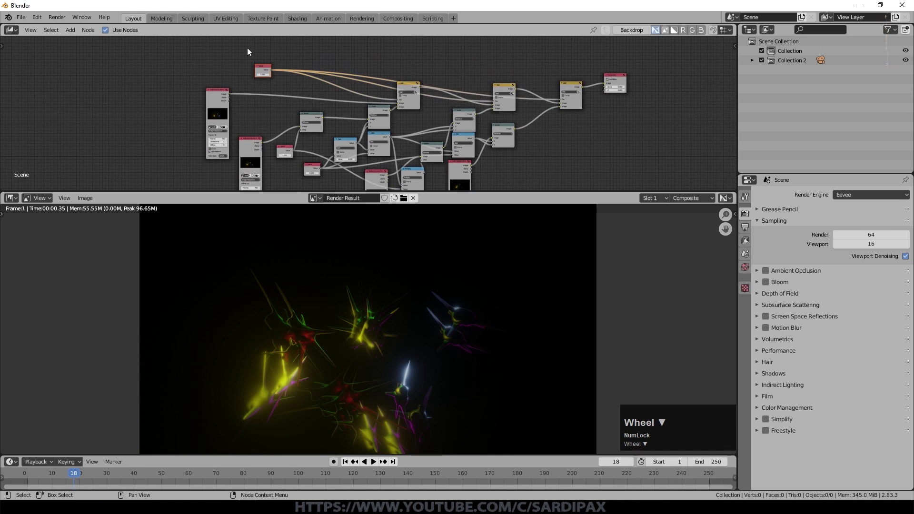
Box-select all echo nodes, make them a NodeGroup with Ctrl+G, and view the group.
key(b)
click(274, 133)
key(ctrl+g)
key(Tab)
scroll(up, 3)
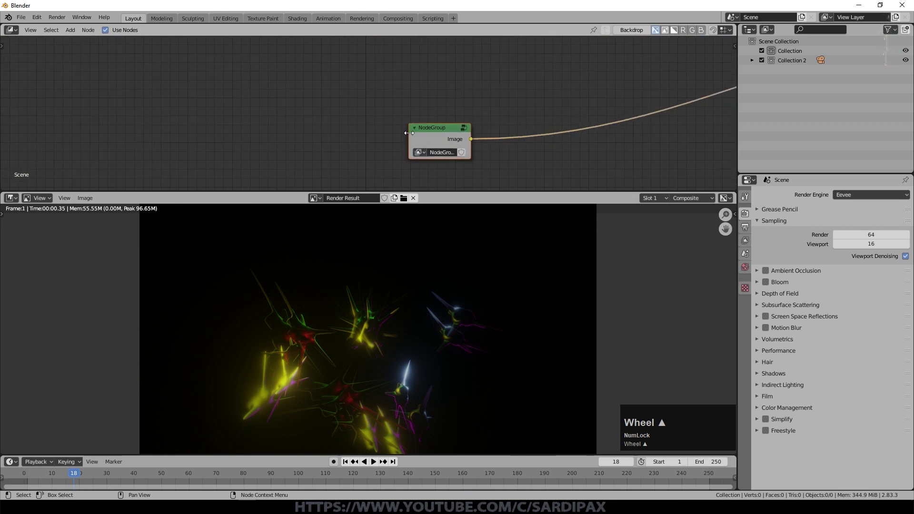
click(309, 156)
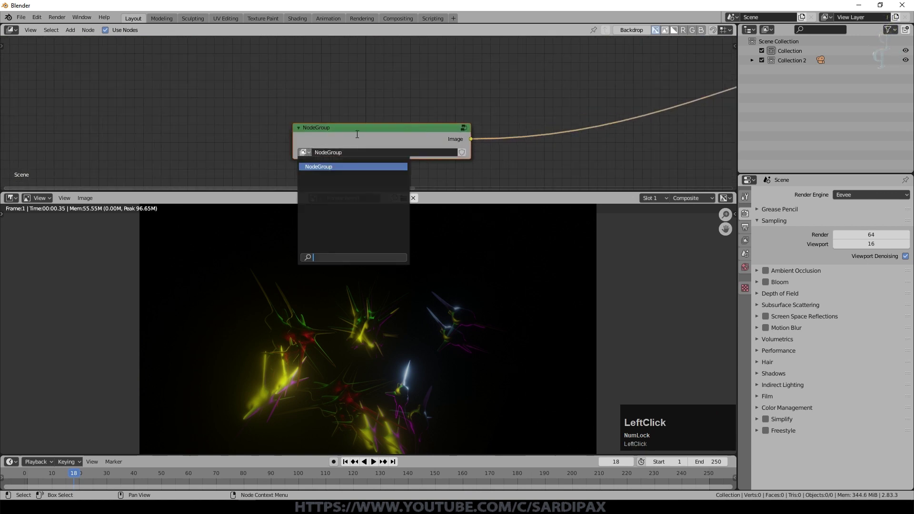
scroll(down, 3)
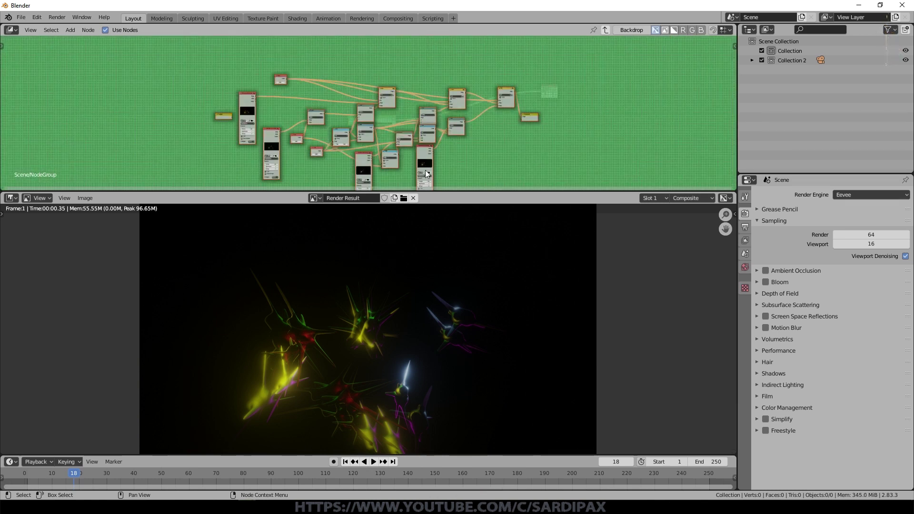